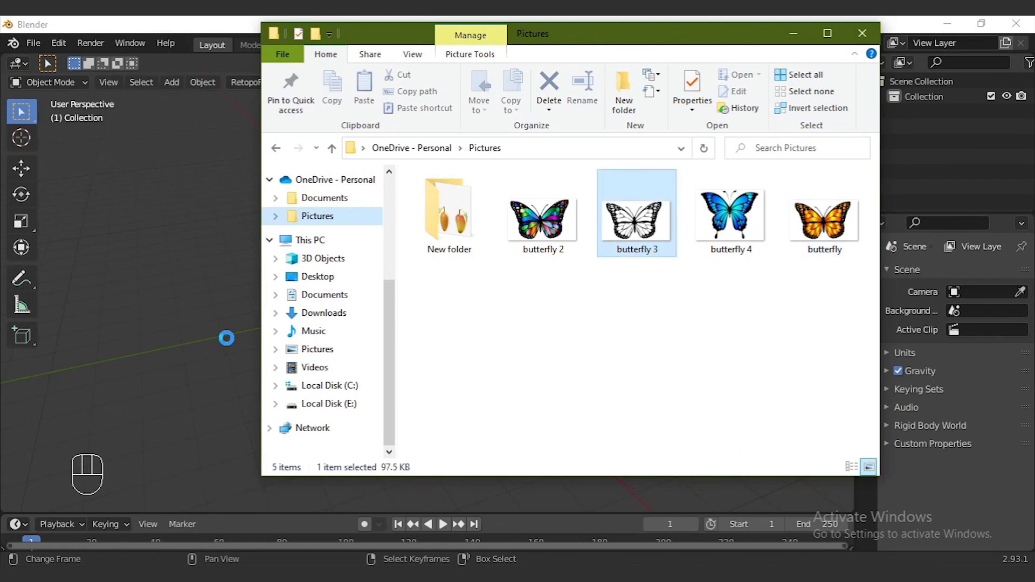
# Step: Place the dragged 'butterfly 3' picture as a reference with cleared rotation, viewed from the top and nudged along X
pyautogui.press('KP_1')
pyautogui.press('shift+s')
pyautogui.press('alt+r')
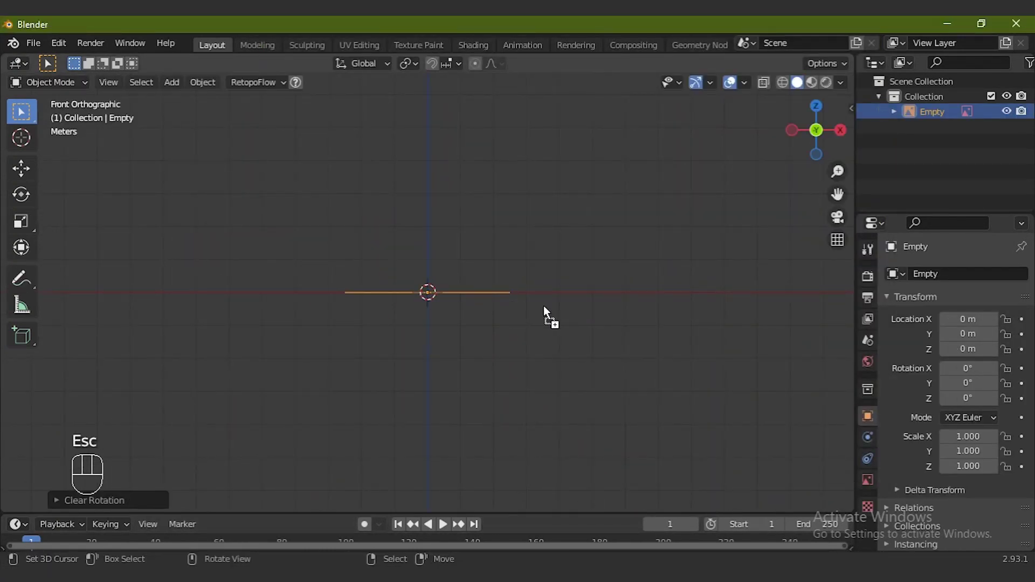
pyautogui.press('Escape')
pyautogui.press('KP_7')
pyautogui.press('KP_Add')
pyautogui.press('KP_Add')
pyautogui.press('KP_Add')
pyautogui.press('KP_Add')
pyautogui.click(783, 92)
pyautogui.press('g')
pyautogui.press('x')
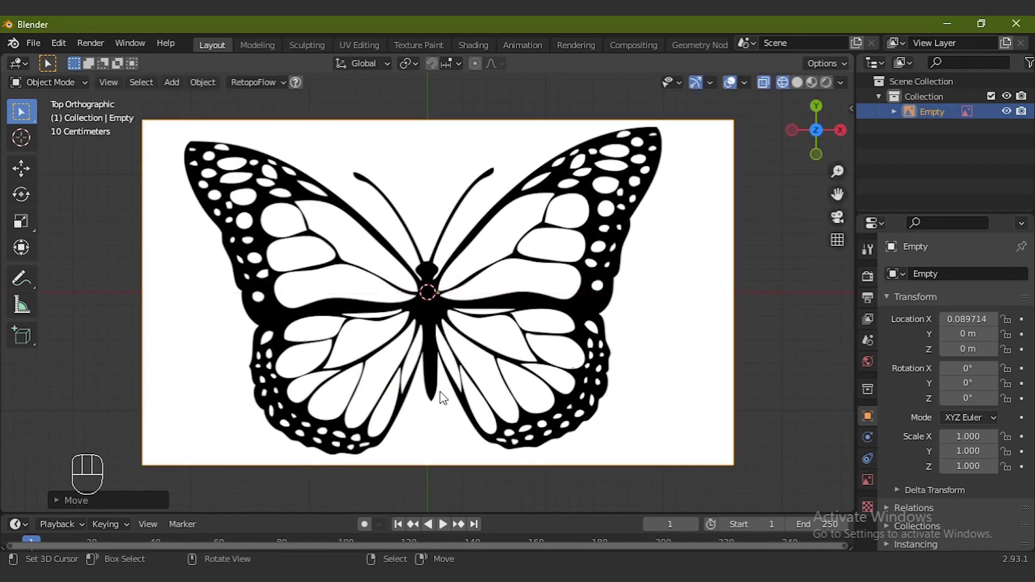
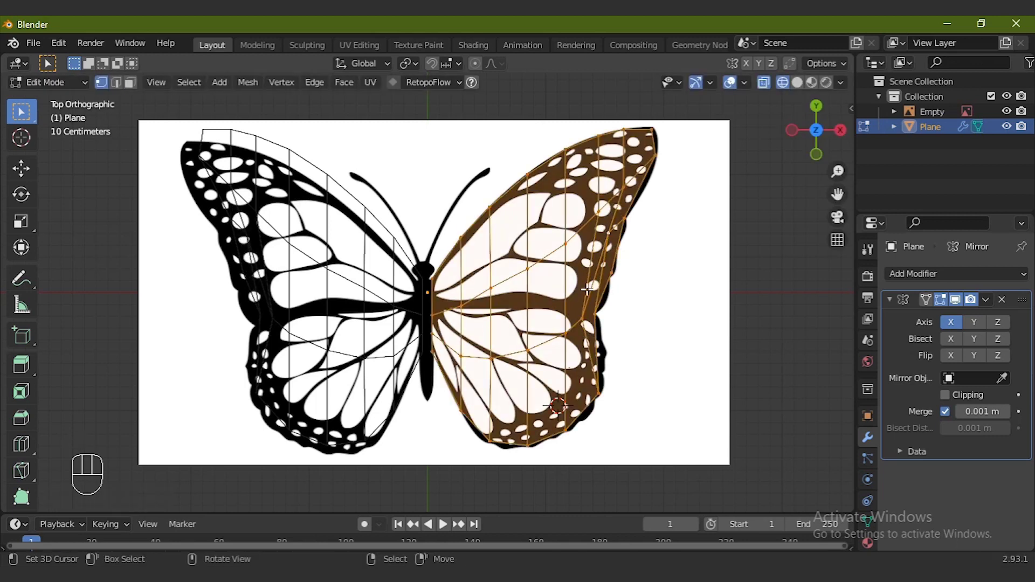
# Step: Select in the viewport header while tracing the wing outline over the reference
pyautogui.click(291, 92)
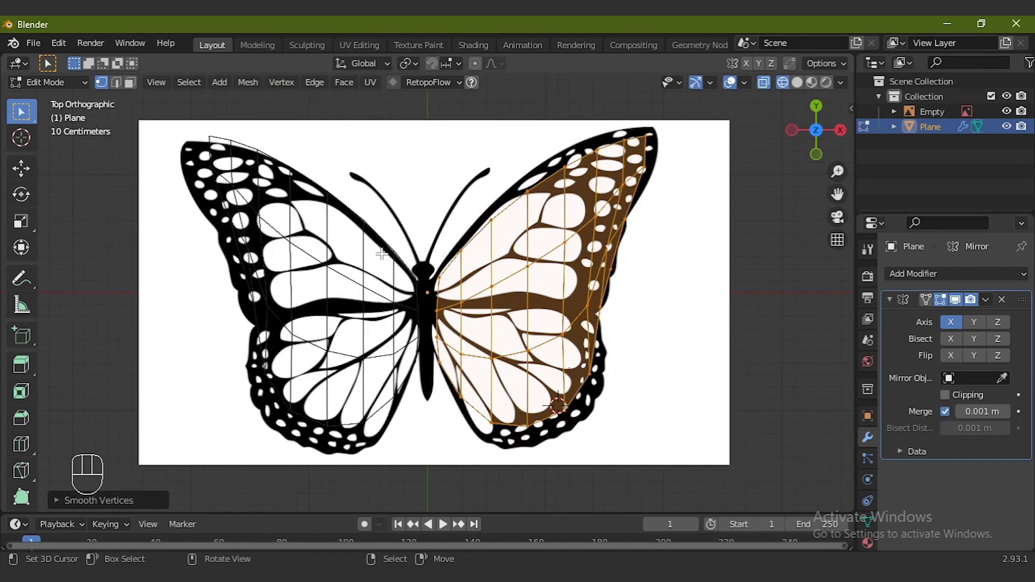
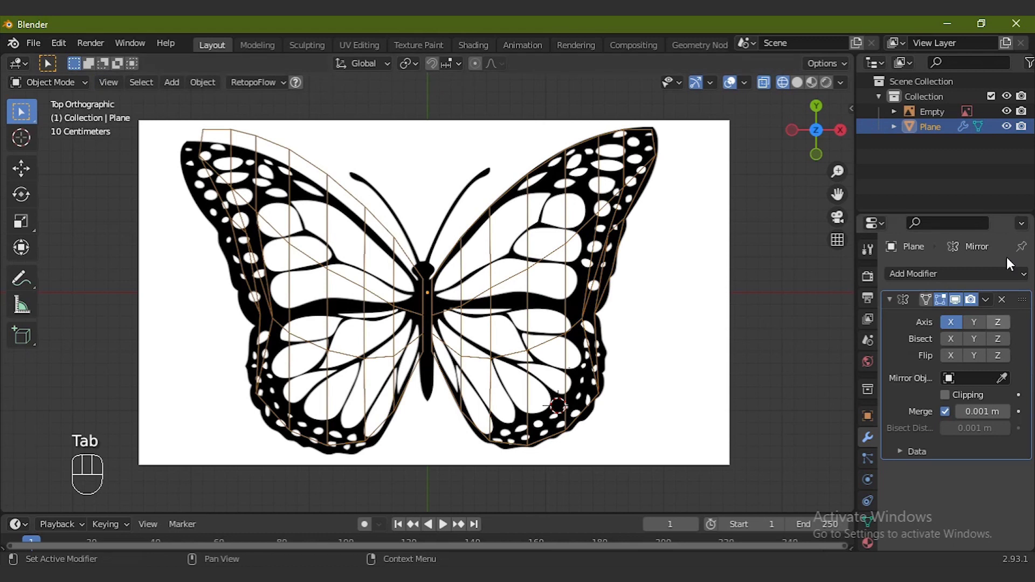
# Step: Give the wing mesh a Subdivision Surface modifier and view it with Solid shading
pyautogui.moveTo(819, 386); pyautogui.dragTo(742, 508)
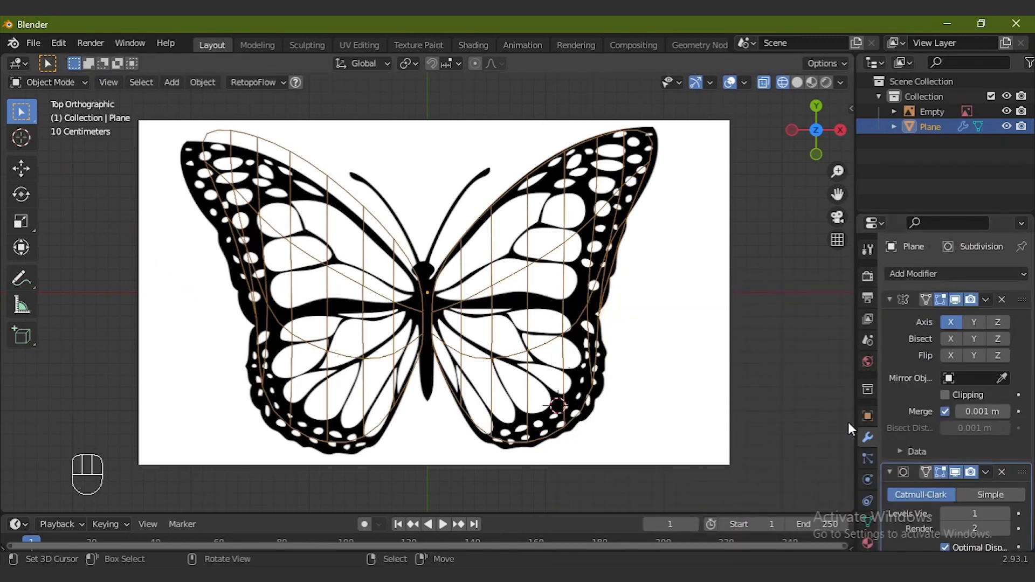
pyautogui.click(802, 87)
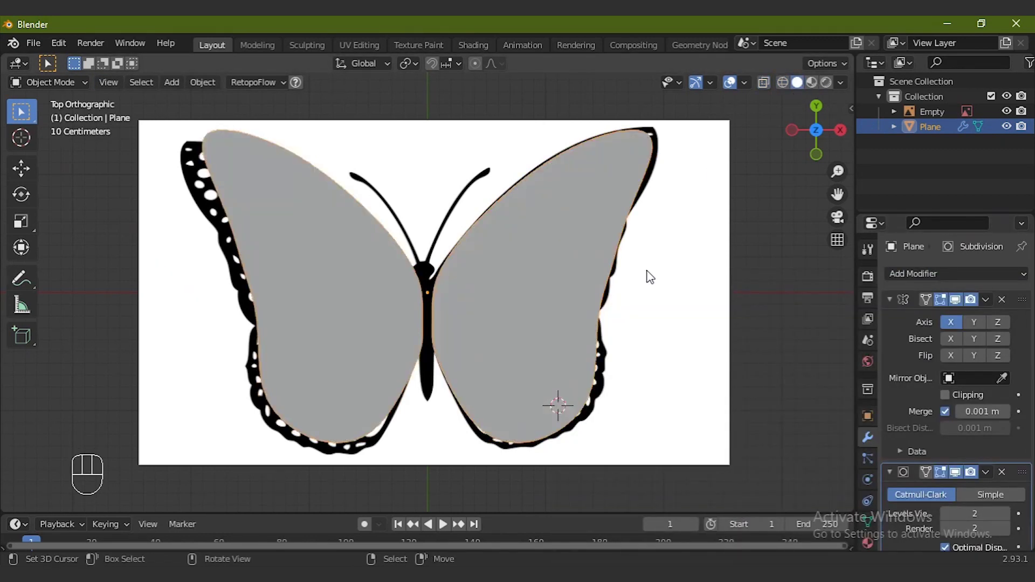
pyautogui.press('Tab')
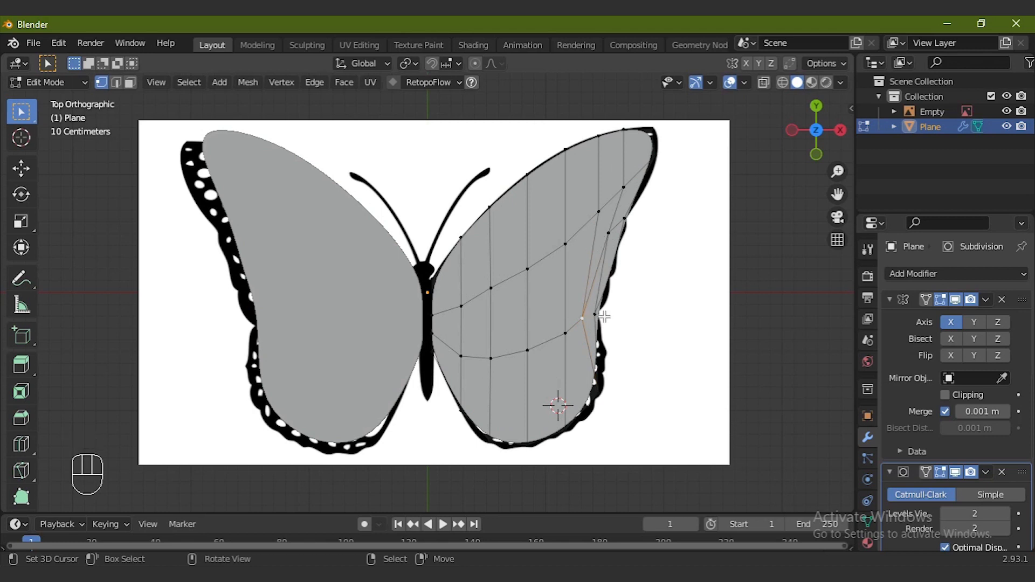
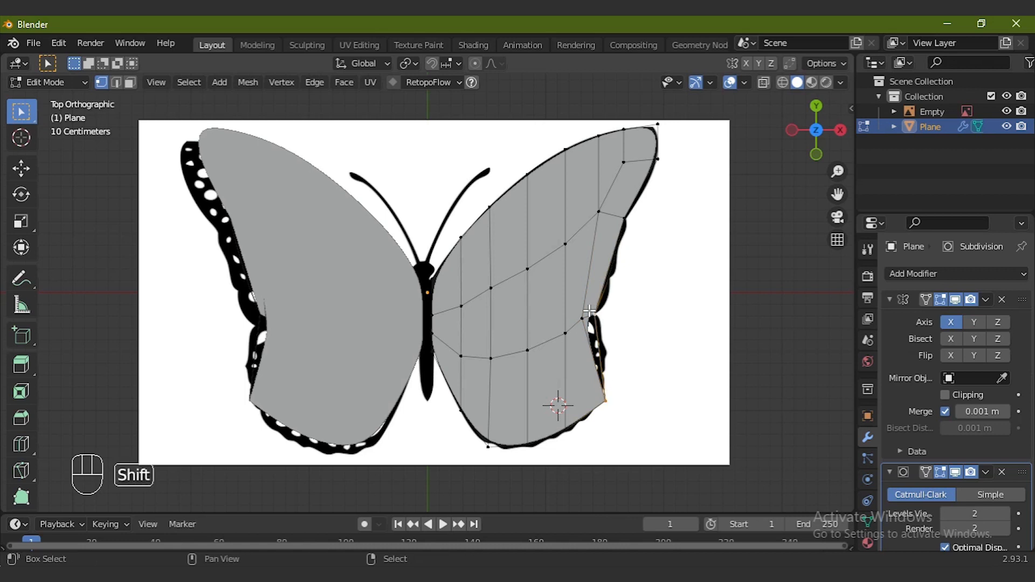
pyautogui.press('w')
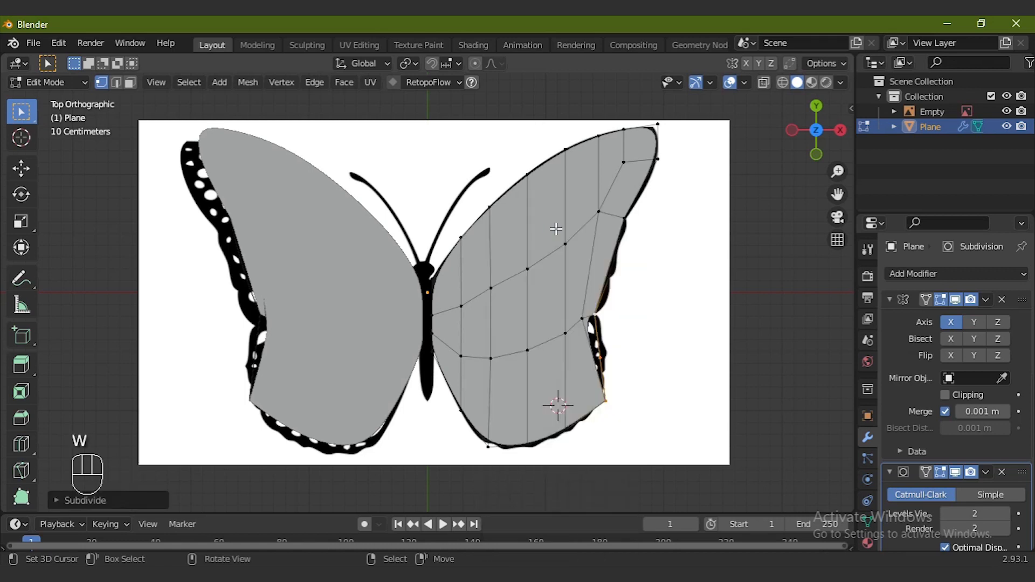
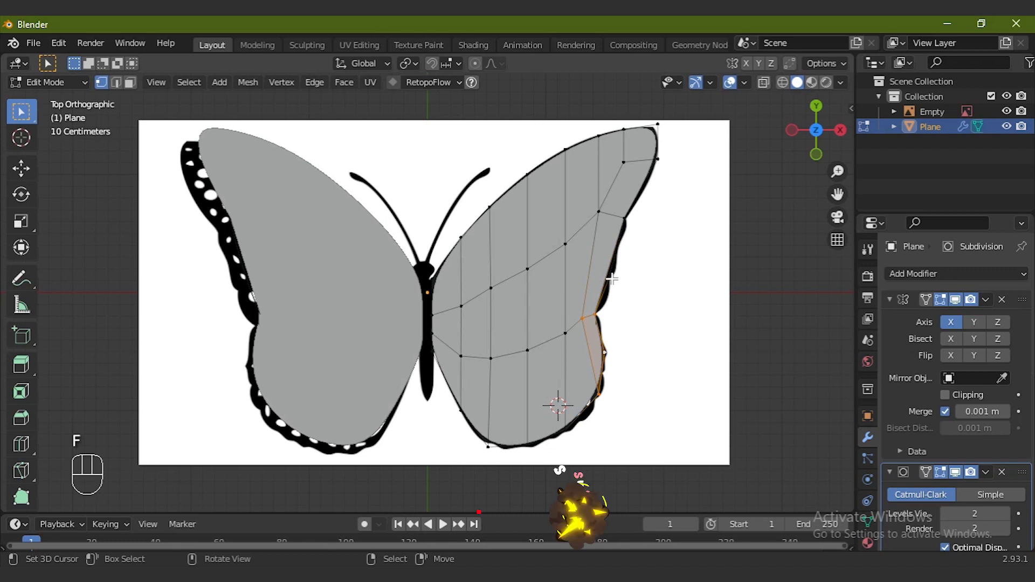
# Step: Cut an extra edge loop across the wing and slide it to follow the butterfly outline
pyautogui.press('ctrl+r')
pyautogui.press('Escape')
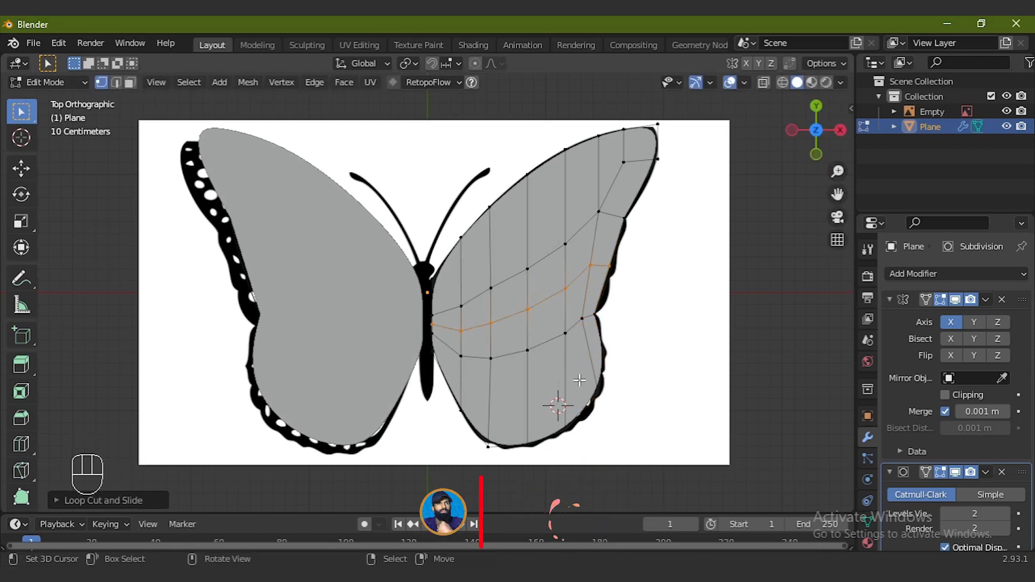
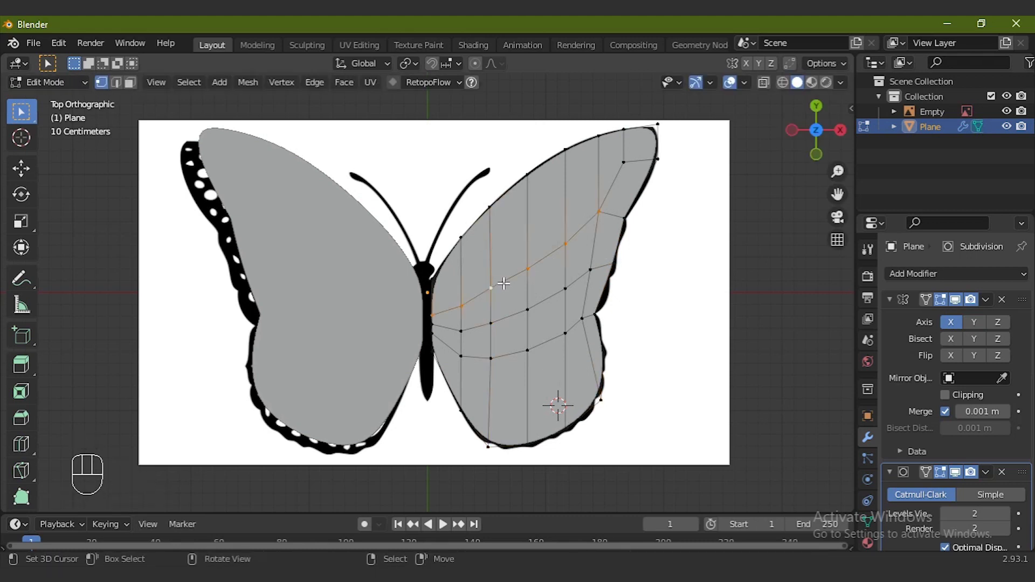
pyautogui.press('g')
pyautogui.press('g')
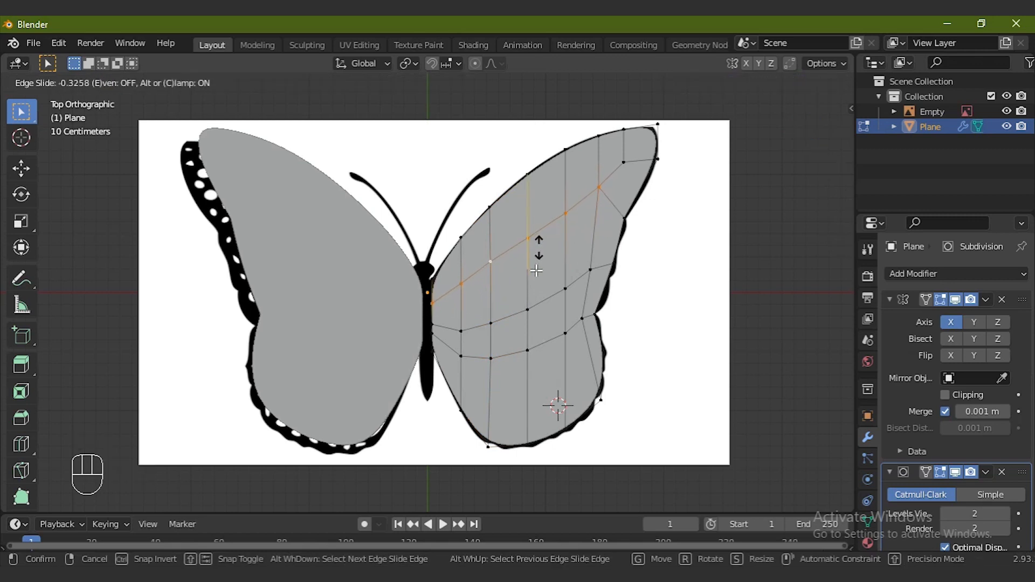
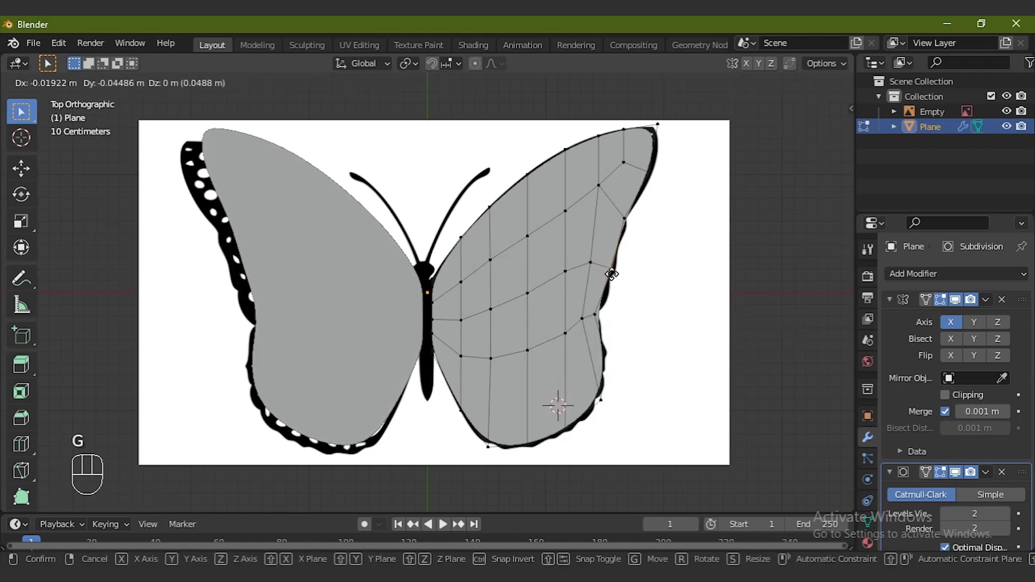
pyautogui.press('Tab')
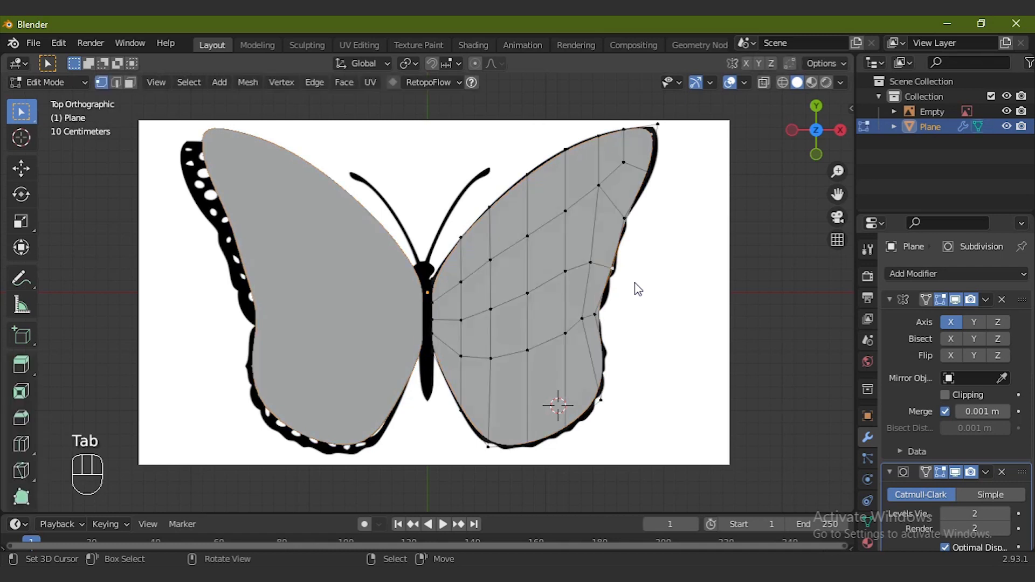
# Step: Apply the Mirror modifier and add a small UV sphere at the centre as the butterfly's body
pyautogui.press('a')
pyautogui.press('Tab')
pyautogui.moveTo(988, 304); pyautogui.dragTo(942, 325)
pyautogui.press('Tab')
pyautogui.press('shift+s')
pyautogui.press('shift+a')
pyautogui.press('s')
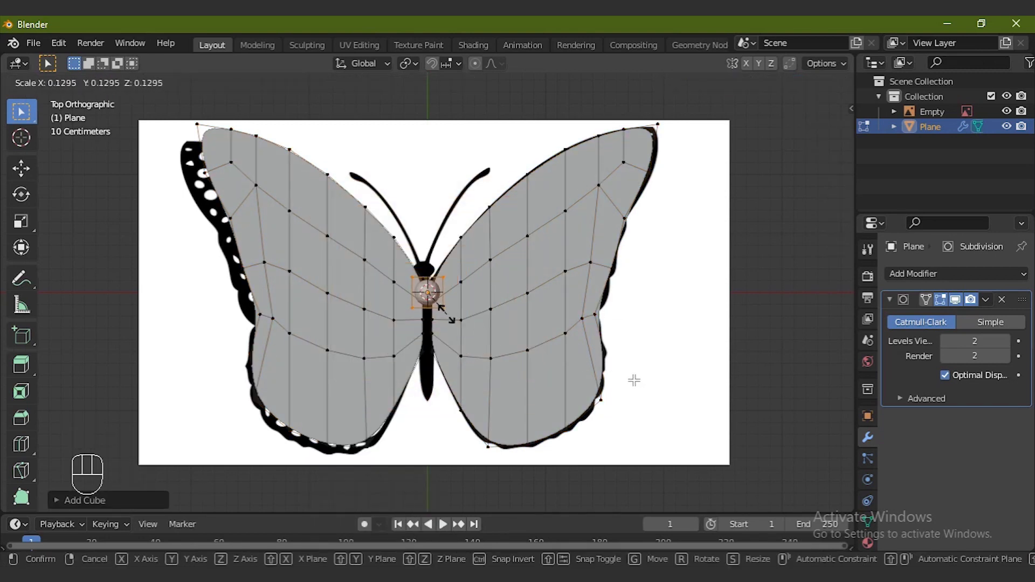
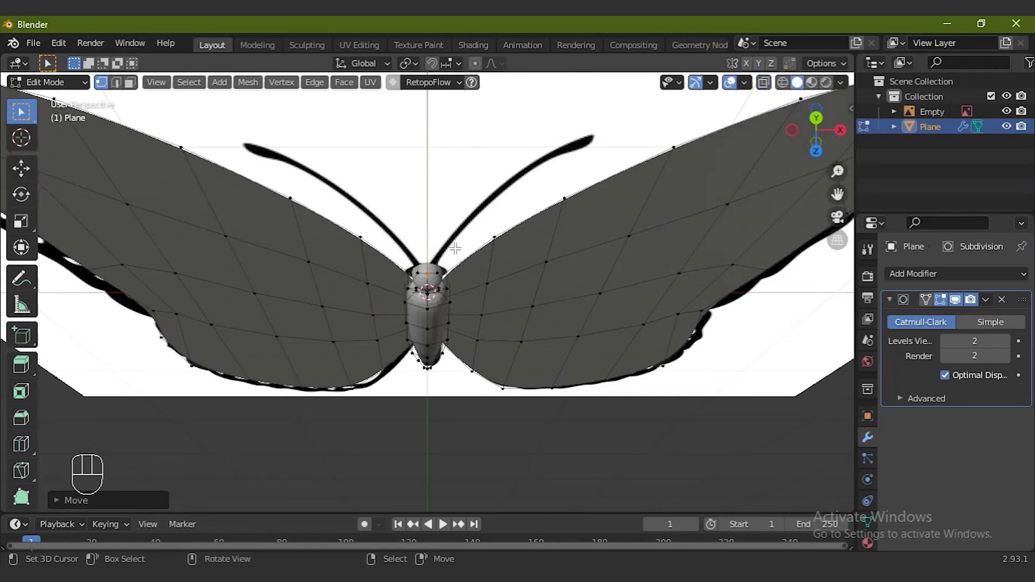
# Step: Return to Object Mode, view the butterfly from the top and hide the reference image
pyautogui.press('Tab')
pyautogui.press('KP_1')
pyautogui.press('KP_7')
pyautogui.press('KP_Subtract')
pyautogui.click(1012, 119)
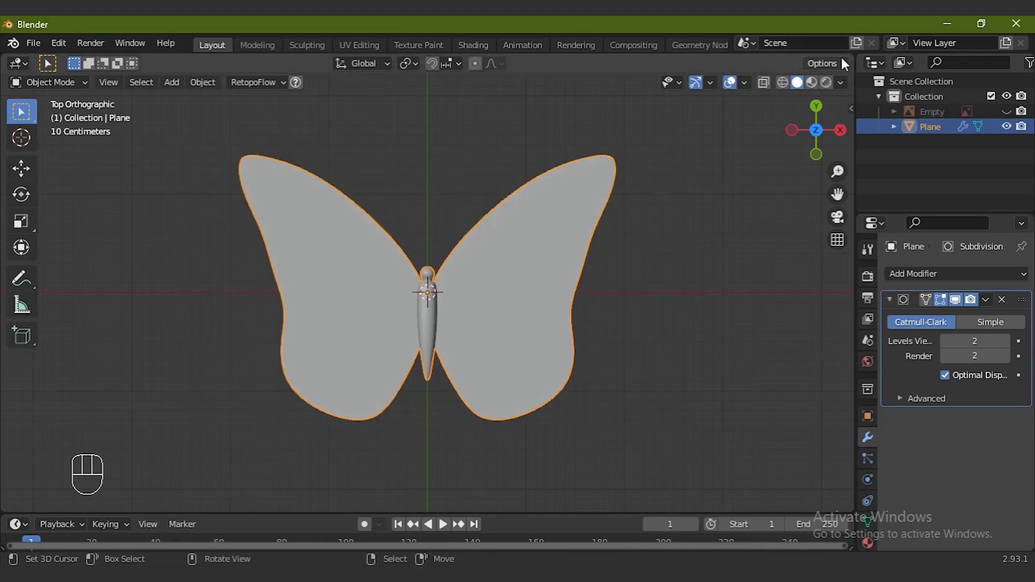
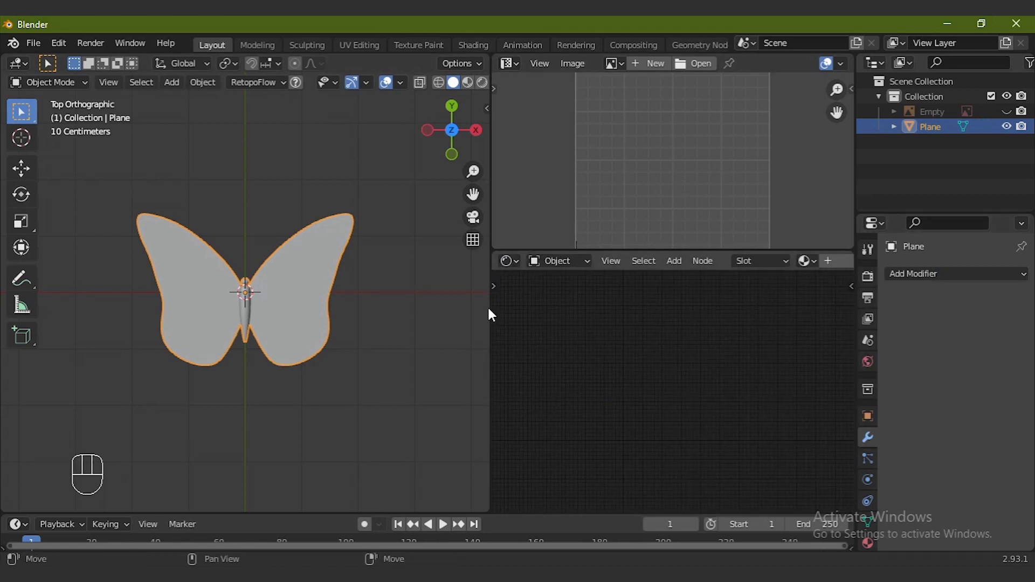
# Step: Split the work area into a UV Editor and a Shader Editor beside the viewport
pyautogui.press('Tab')
pyautogui.press('KP_Add')
pyautogui.press('KP_Add')
pyautogui.press('KP_Add')
pyautogui.press('ctrl+z')
pyautogui.press('ctrl+z')
pyautogui.press('Tab')
pyautogui.press('ctrl+KP_Add')
pyautogui.press('ctrl+KP_Add')
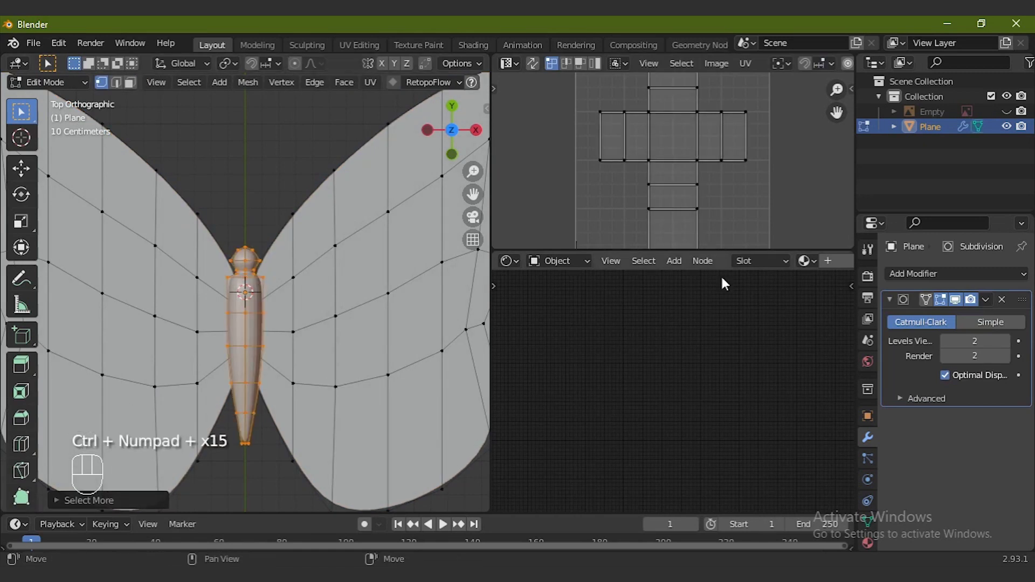
pyautogui.moveTo(874, 284); pyautogui.dragTo(926, 273)
pyautogui.moveTo(960, 278); pyautogui.dragTo(974, 330)
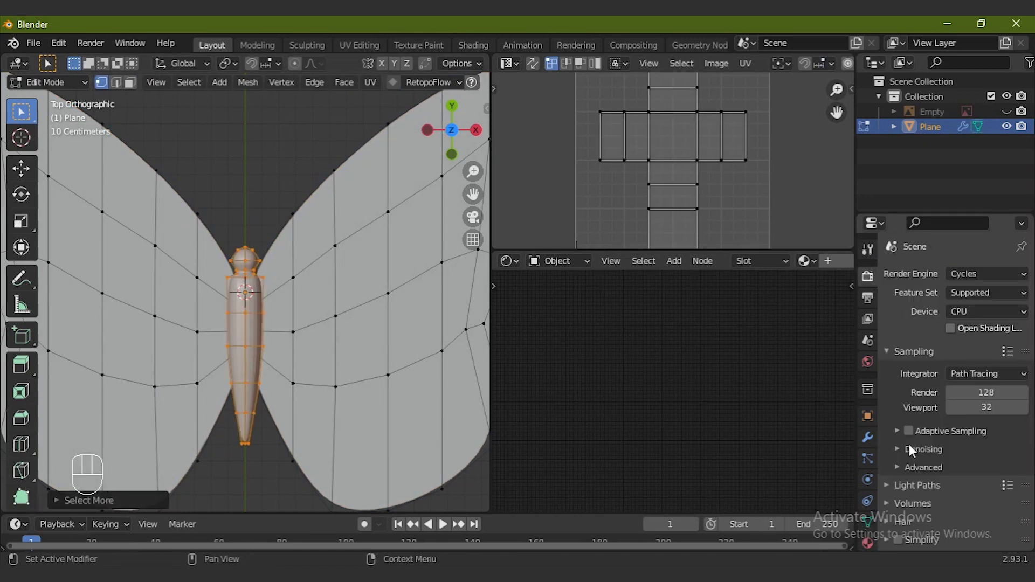
# Step: Create two material slots on the butterfly named 'body' and 'wing'
pyautogui.click(870, 374)
pyautogui.click(949, 367)
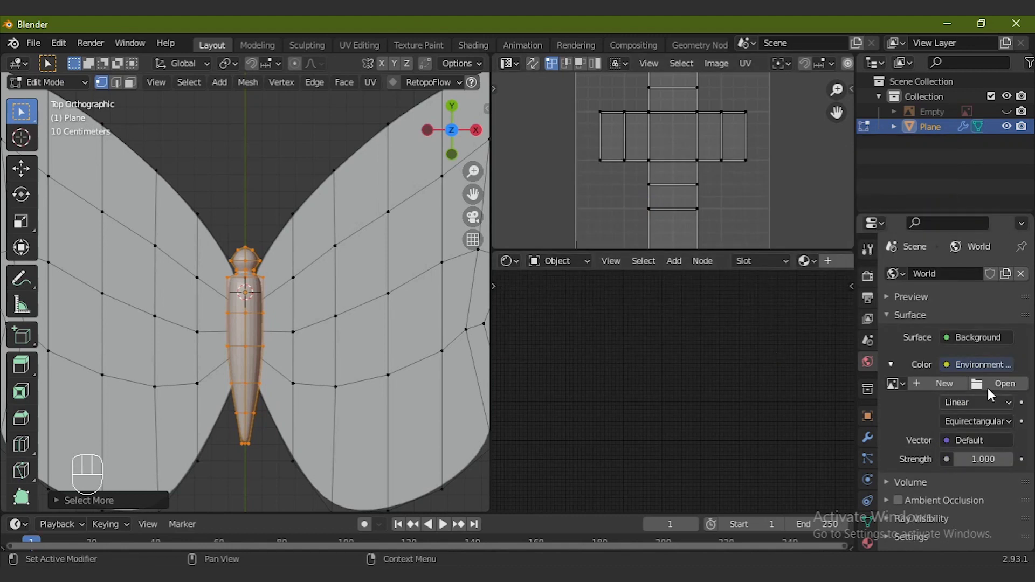
pyautogui.click(996, 386)
pyautogui.doubleClick(872, 276)
pyautogui.doubleClick(911, 457)
pyautogui.click(893, 310)
pyautogui.click(879, 549)
pyautogui.click(952, 346)
pyautogui.click(929, 349)
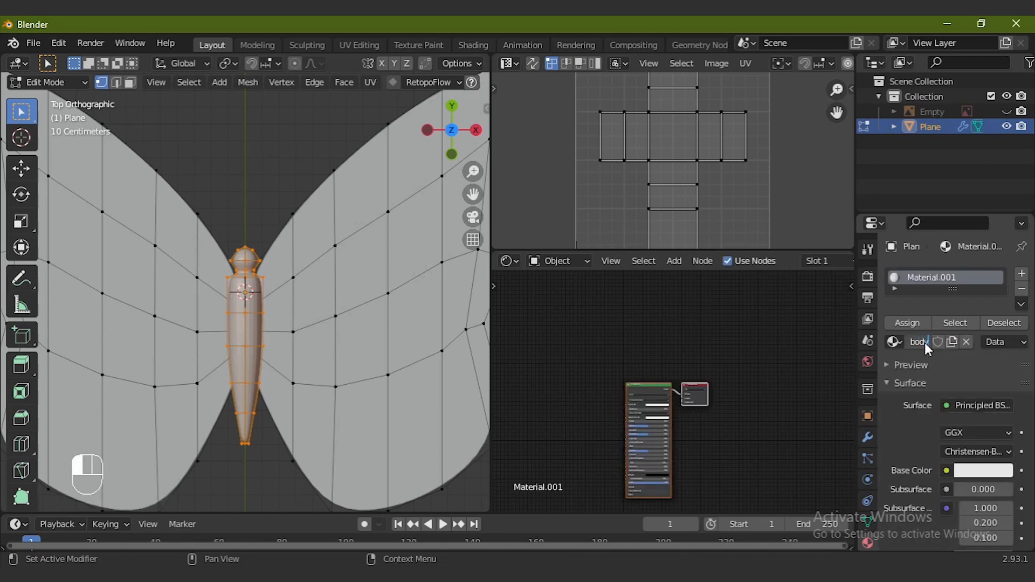
# Step: Select the wing faces, assign them the 'wing' material and unwrap the mesh
pyautogui.doubleClick(921, 329)
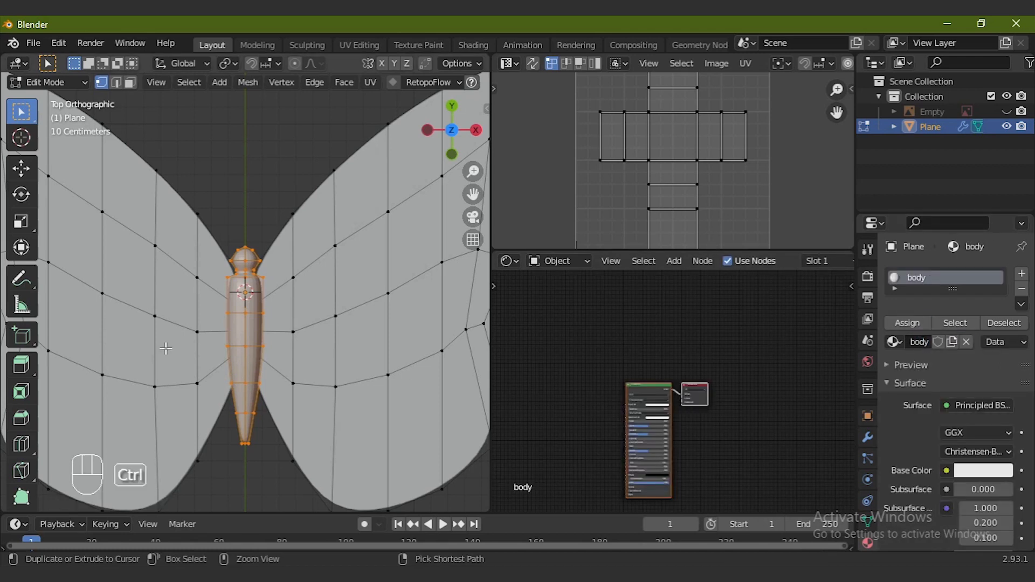
pyautogui.press('ctrl+i')
pyautogui.press('ctrl+KP_Add')
pyautogui.click(1026, 278)
pyautogui.doubleClick(933, 381)
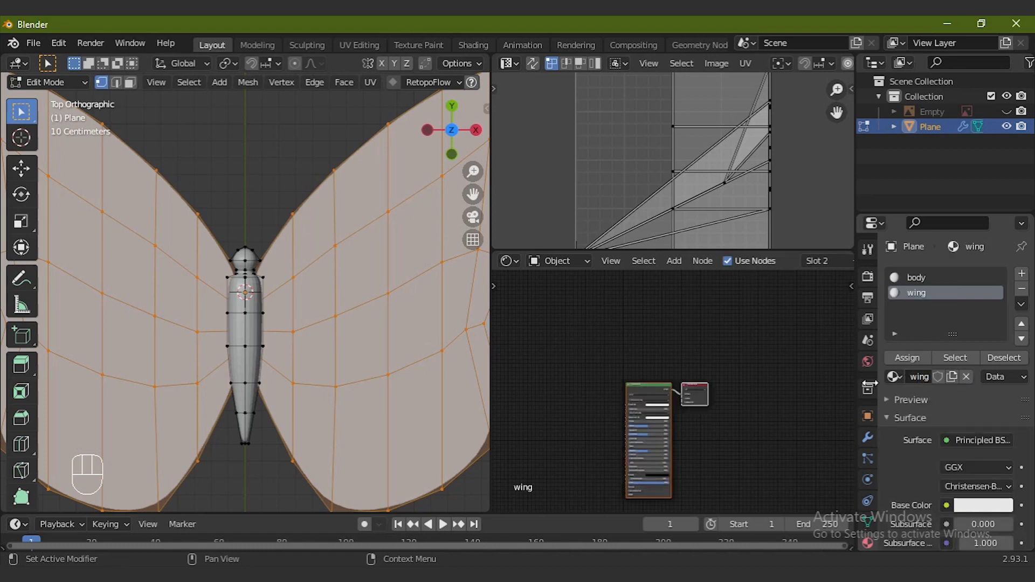
pyautogui.click(919, 364)
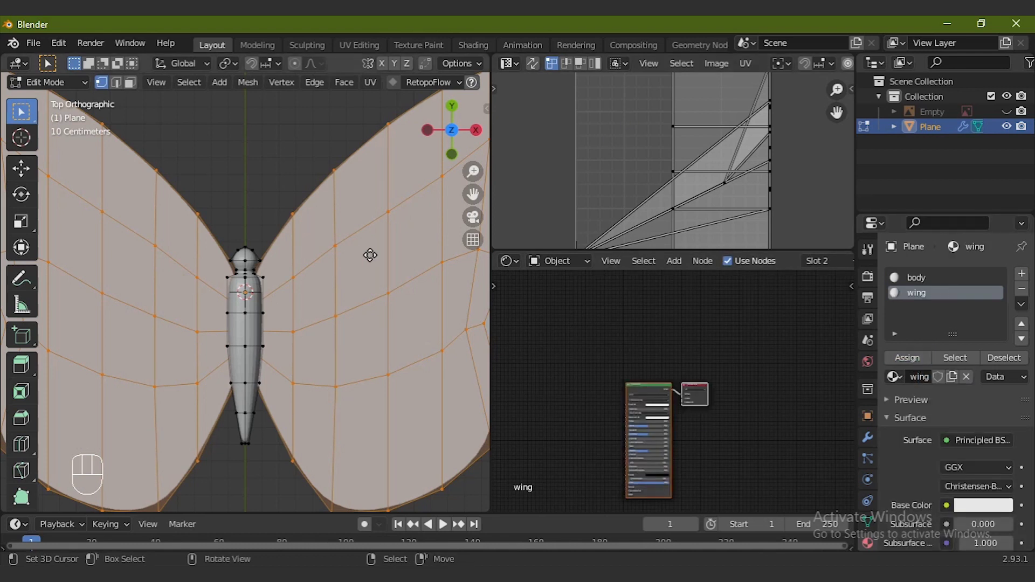
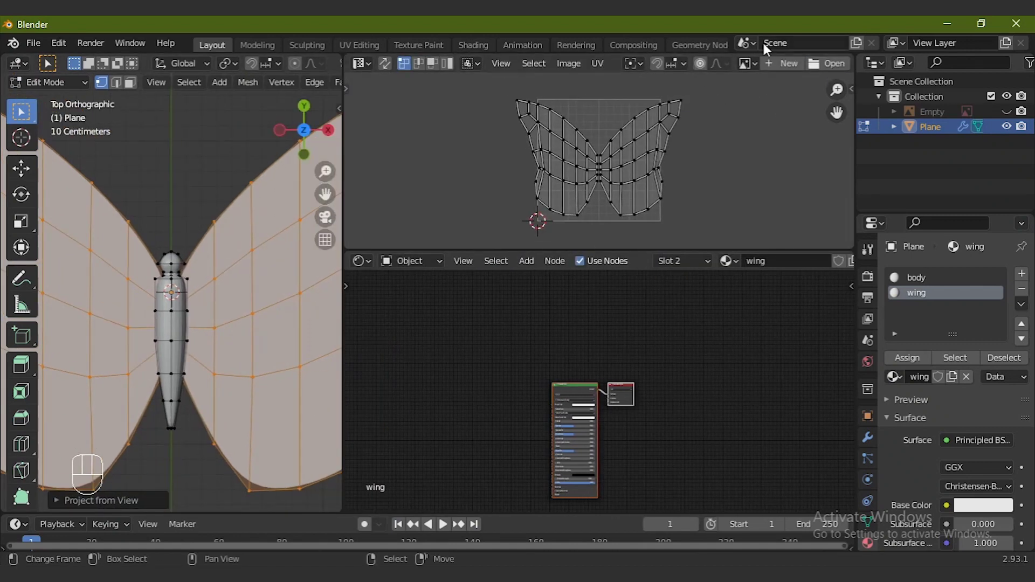
# Step: Load butterfly 3.PNG in the UV Editor and scale and move all wing UVs over the picture
pyautogui.click(758, 72)
pyautogui.press('a')
pyautogui.press('KP_Subtract')
pyautogui.press('KP_Subtract')
pyautogui.press('s')
pyautogui.press('x')
pyautogui.press('KP_Add')
pyautogui.press('KP_Add')
pyautogui.press('g')
pyautogui.press('x')
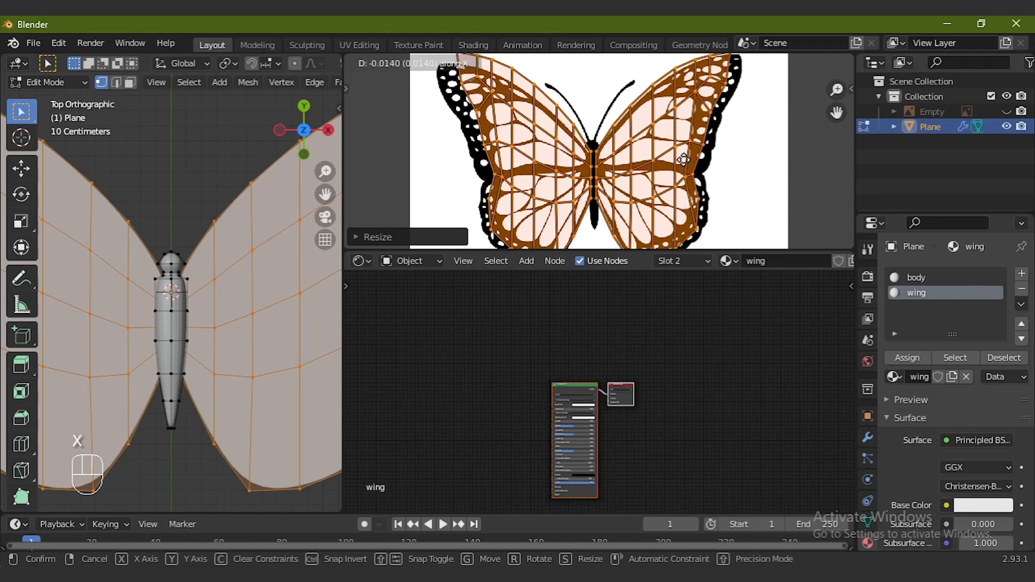
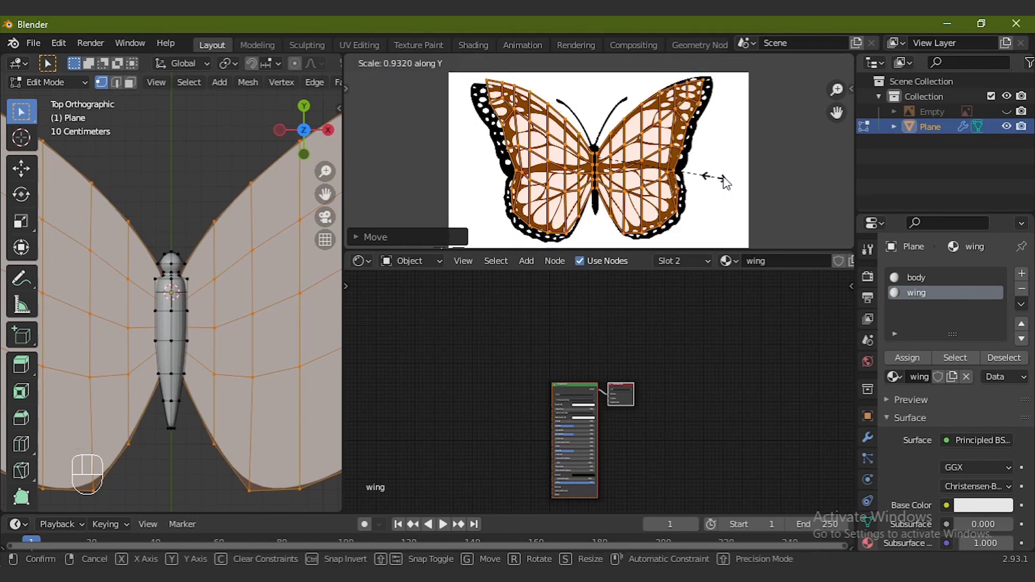
# Step: Stretch the UV layout vertically then horizontally to fit the butterfly's wings
pyautogui.click(727, 183)
pyautogui.press('s')
pyautogui.press('x')
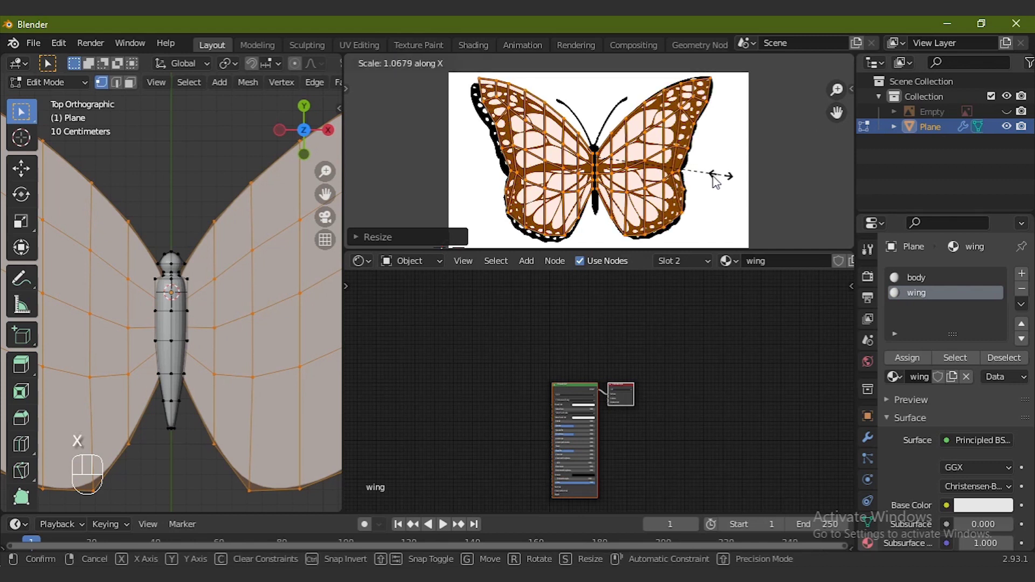
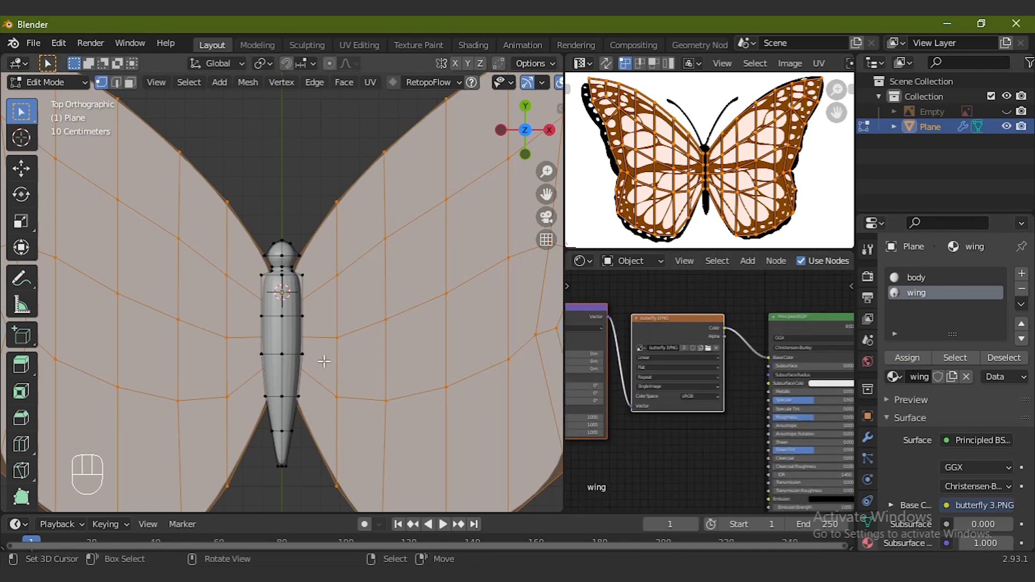
# Step: Leave Edit Mode and preview the wings in Rendered viewport shading
pyautogui.press('Tab')
pyautogui.click(541, 89)
pyautogui.press('KP_Subtract')
pyautogui.press('KP_Subtract')
pyautogui.click(709, 513)
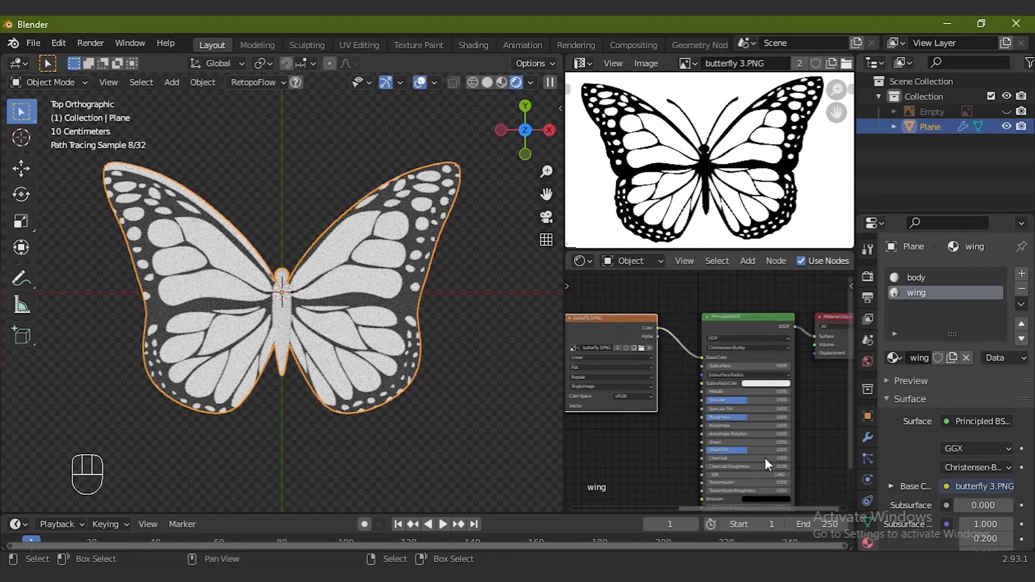
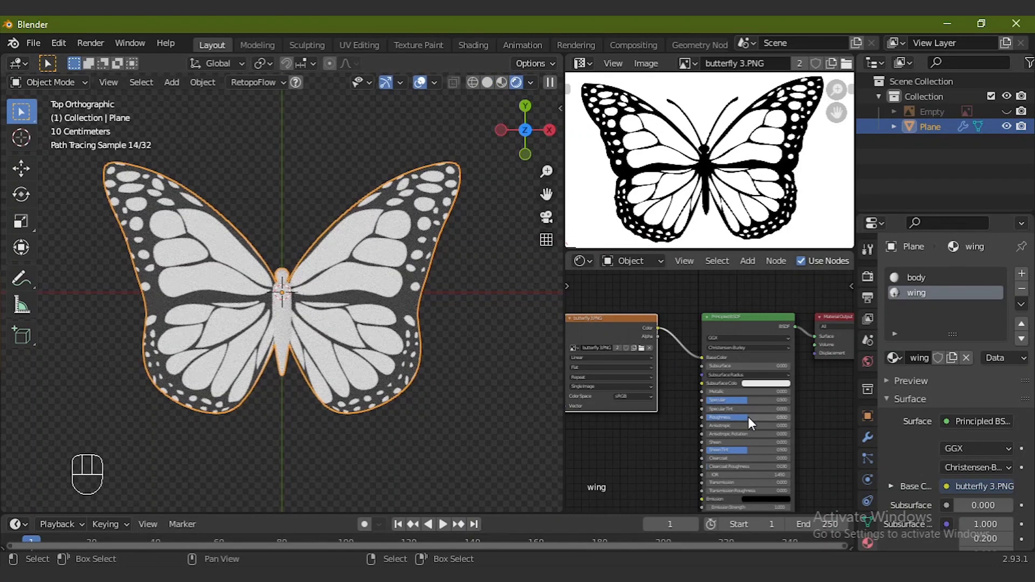
# Step: Insert a ColorRamp between the image texture and Base Color, with its white stop set to red
pyautogui.moveTo(754, 424); pyautogui.dragTo(685, 389)
pyautogui.press('shift+a')
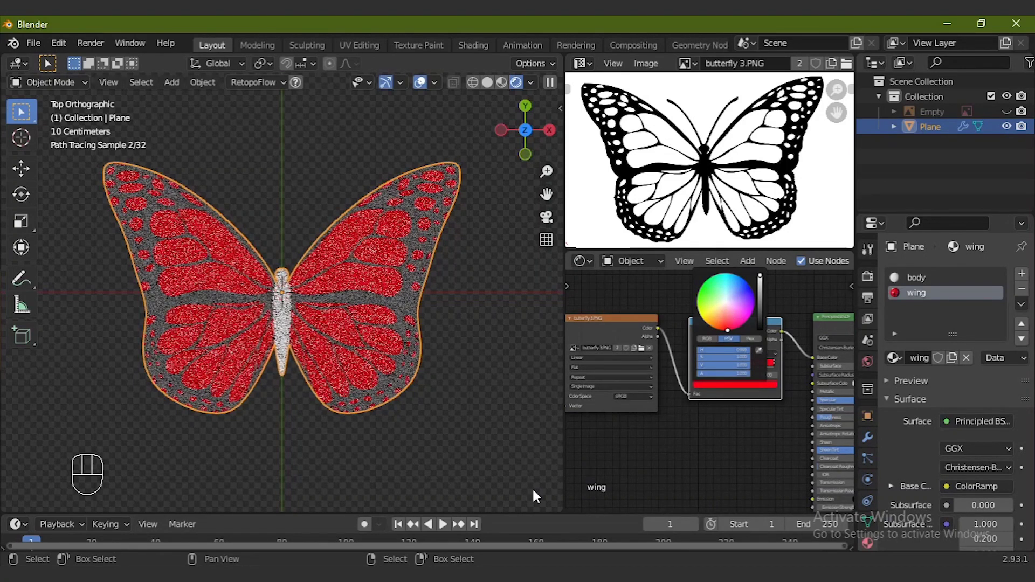
pyautogui.click(738, 514)
pyautogui.click(788, 425)
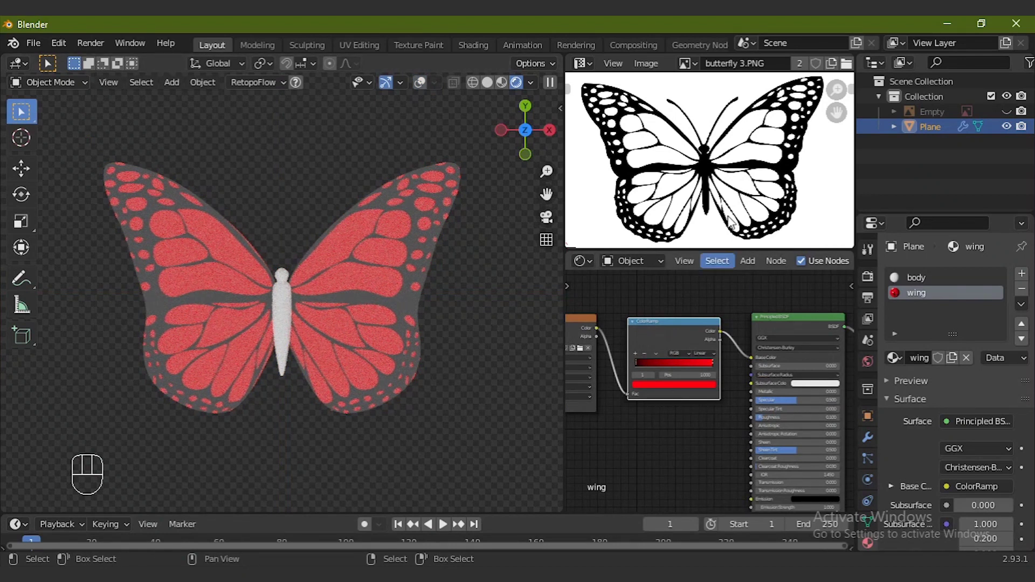
# Step: Select the body material slot and give it a dark brown Base Color
pyautogui.click(443, 93)
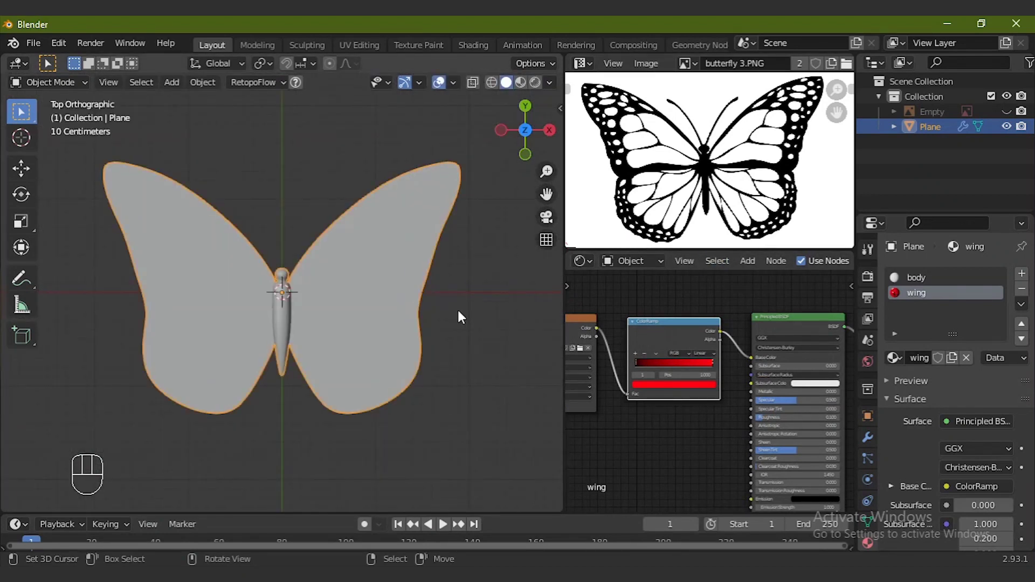
pyautogui.press('KP_Subtract')
pyautogui.press('KP_Subtract')
pyautogui.press('Tab')
pyautogui.click(879, 275)
pyautogui.press('Tab')
pyautogui.click(208, 86)
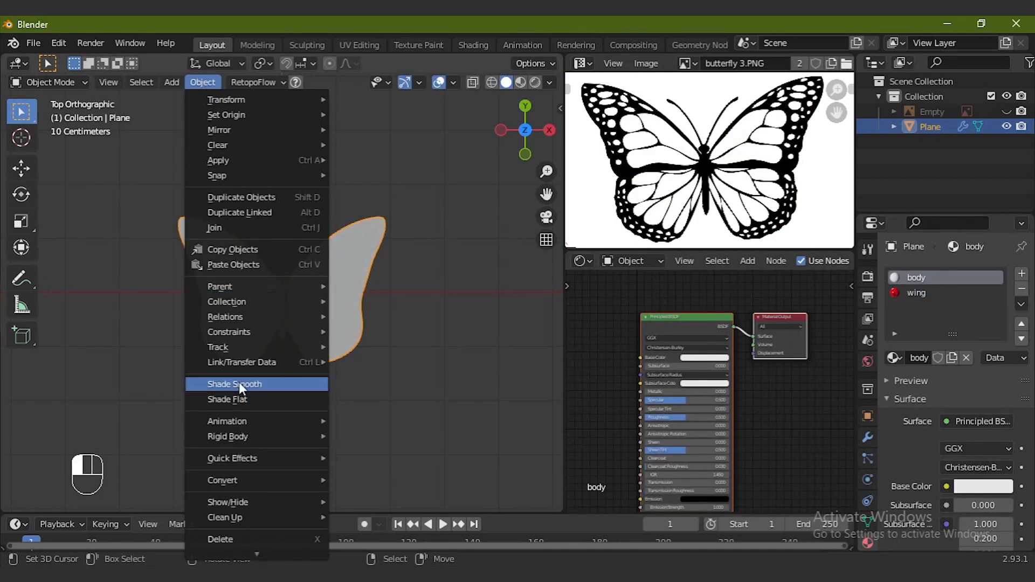
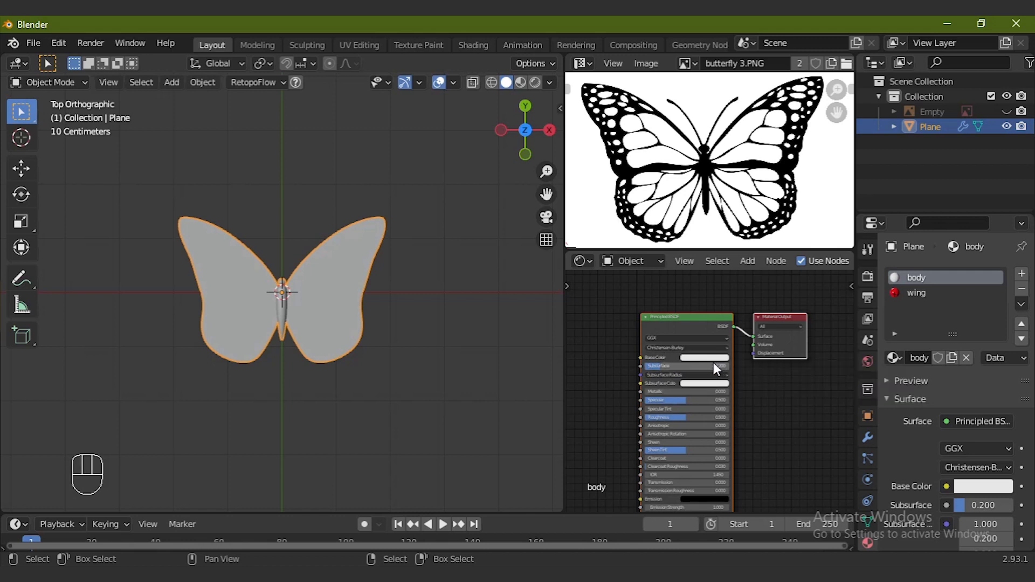
pyautogui.click(717, 362)
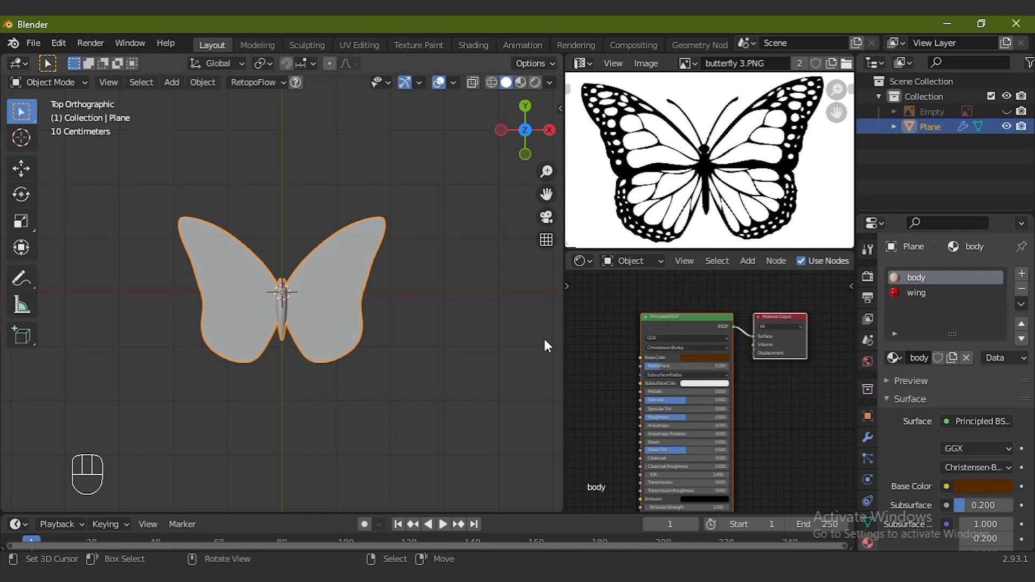
# Step: Set Subsurface to 0.2 with a pale pink Subsurface Color, previewed in rendered shading
pyautogui.click(538, 88)
pyautogui.click(424, 85)
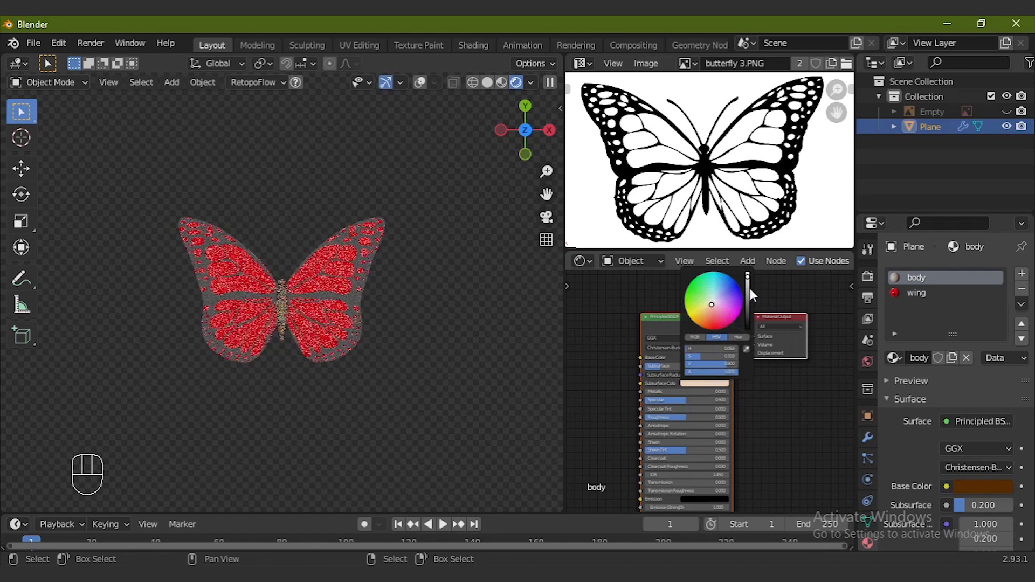
pyautogui.click(754, 326)
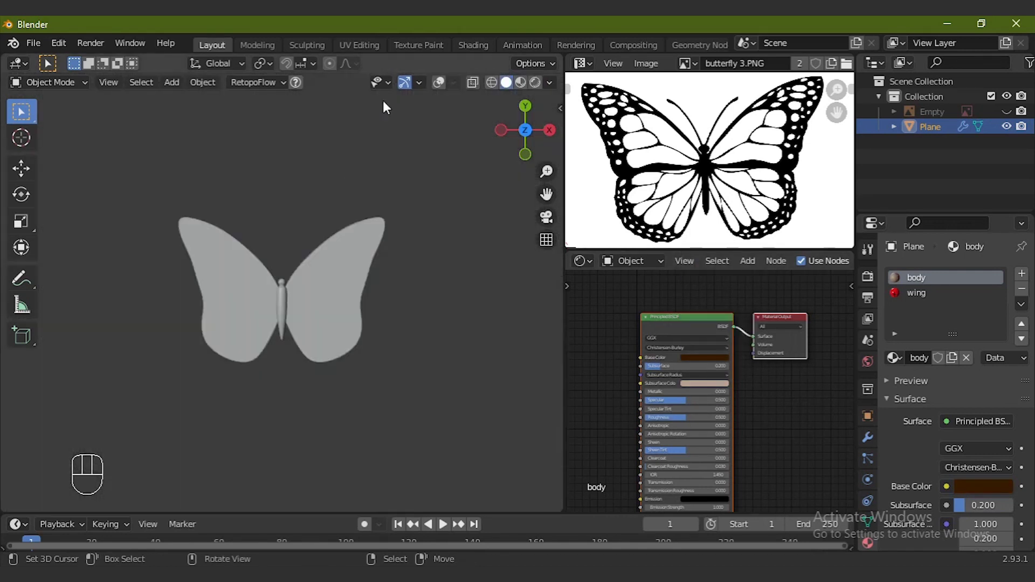
# Step: Back in solid shading, enter Edit Mode on the butterfly in front view
pyautogui.click(444, 91)
pyautogui.press('Escape')
pyautogui.press('KP_1')
pyautogui.press('Tab')
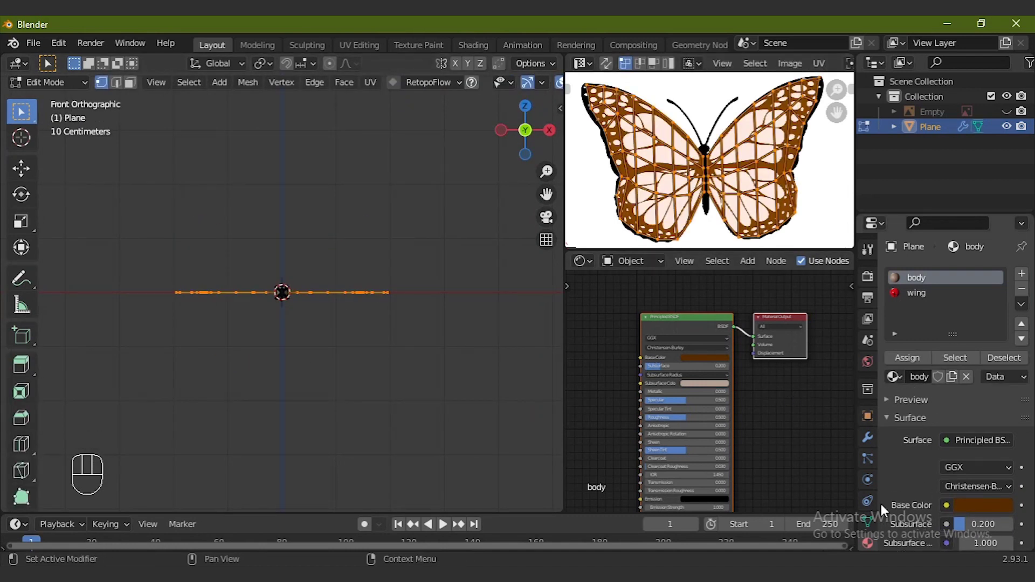
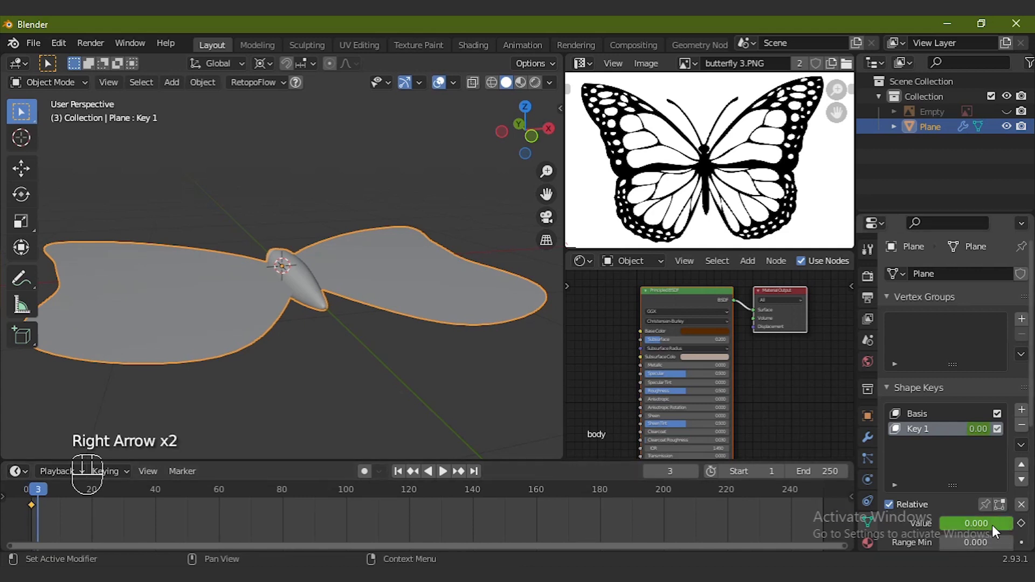
# Step: Keyframe the flap shape key at value 1 on frame 1 and value 0 on frame 5
pyautogui.moveTo(996, 531); pyautogui.dragTo(1028, 529)
pyautogui.click(1026, 529)
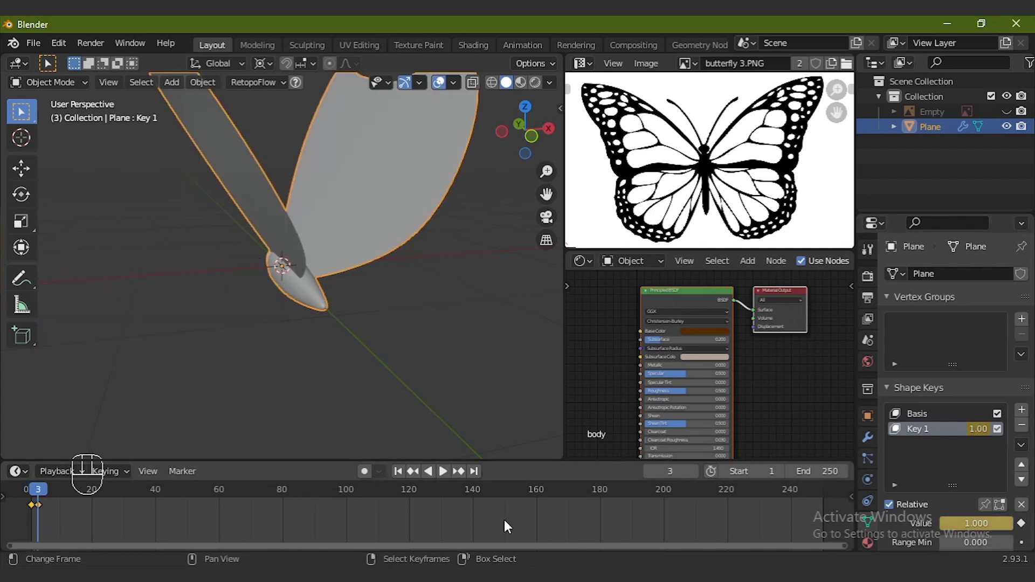
pyautogui.press('Right')
pyautogui.press('Right')
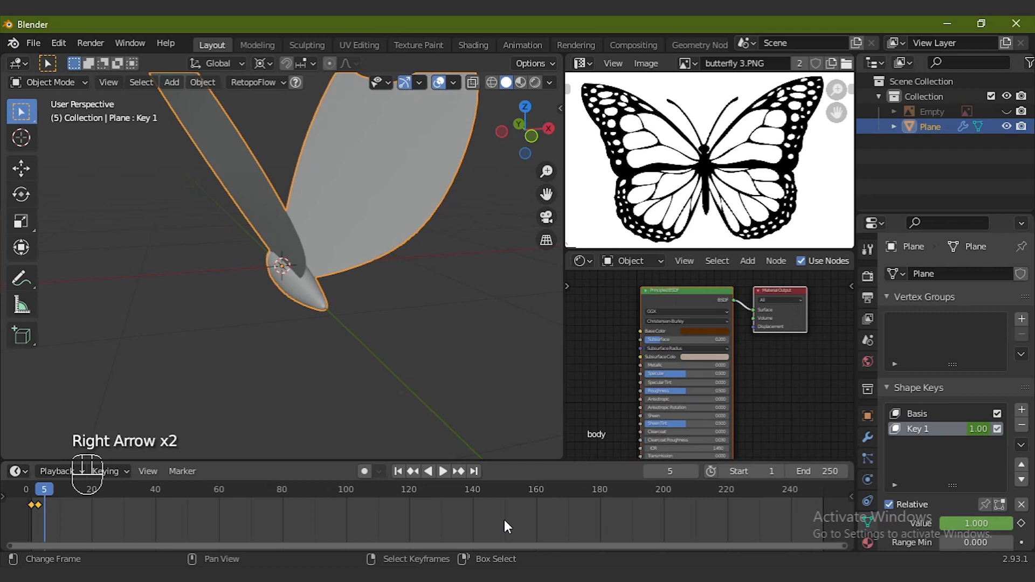
pyautogui.click(991, 533)
pyautogui.click(1030, 527)
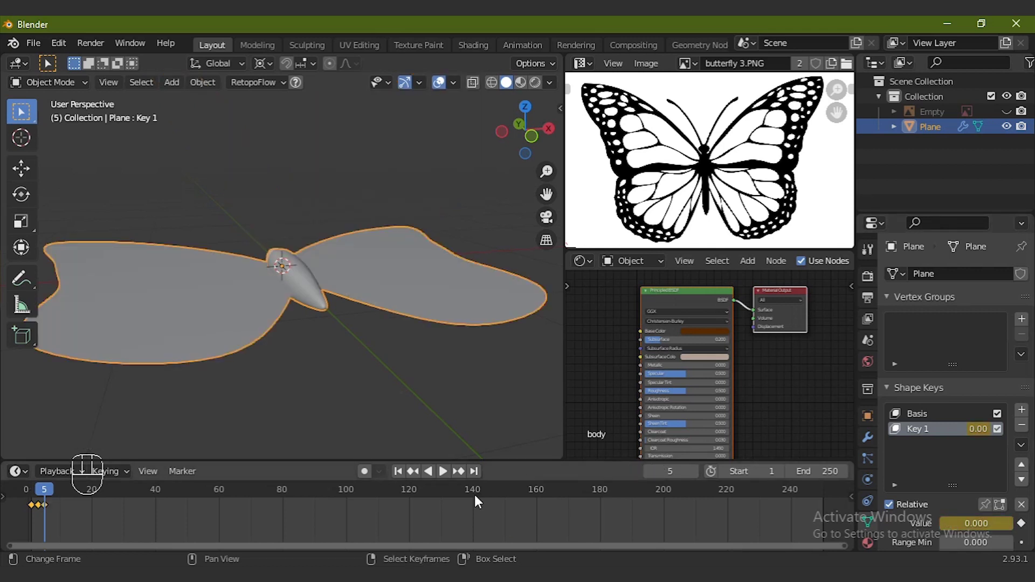
# Step: Switch the lower area to Nonlinear Animation and push the flap action down into a strip
pyautogui.moveTo(78, 439); pyautogui.dragTo(25, 408)
pyautogui.moveTo(27, 414); pyautogui.dragTo(221, 333)
pyautogui.click(19, 472)
pyautogui.click(150, 493)
pyautogui.press('n')
pyautogui.moveTo(598, 345); pyautogui.dragTo(595, 295)
pyautogui.click(852, 415)
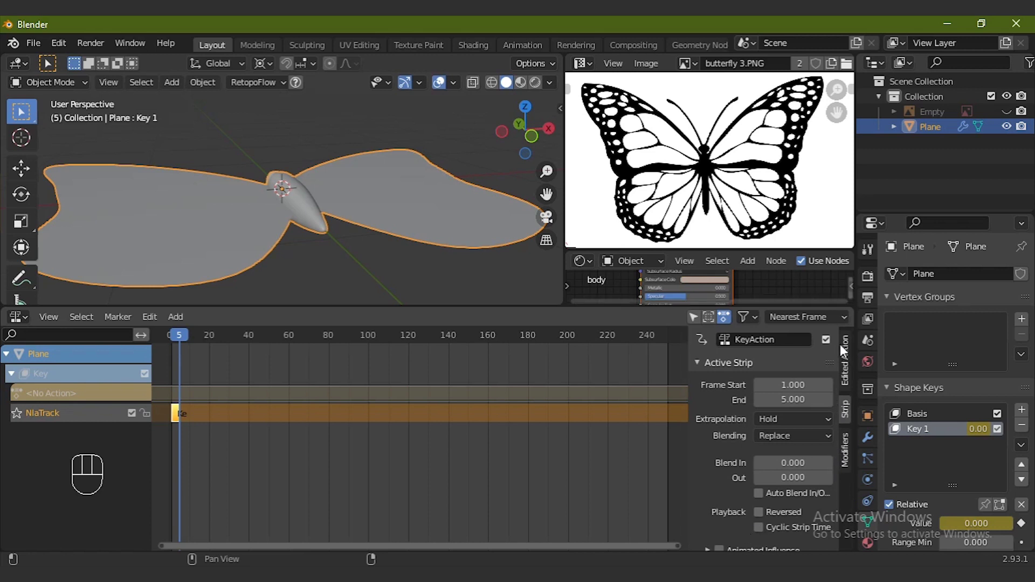
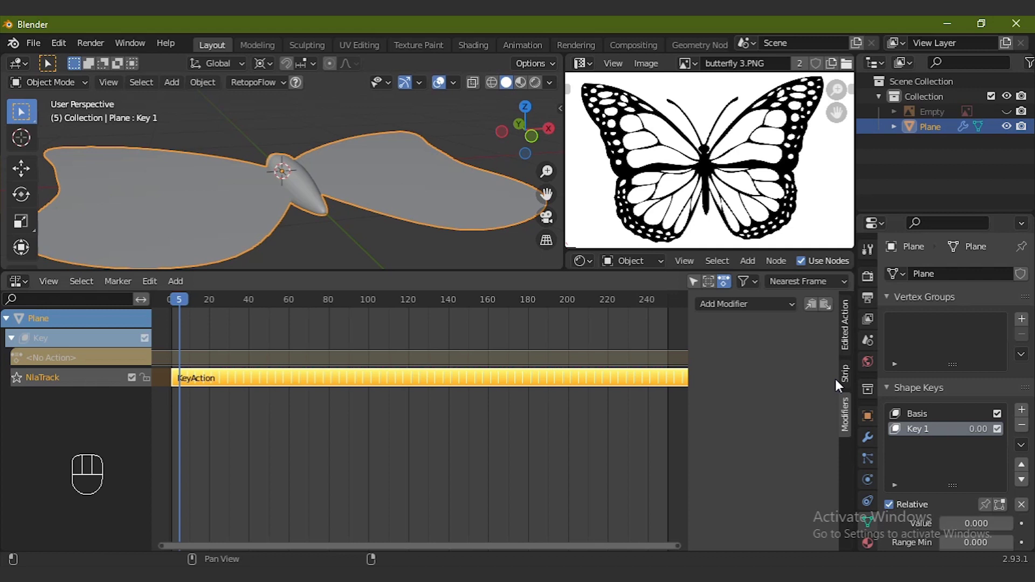
# Step: Make the flap strip repeat with a Noise modifier, return to the Timeline and play the animation
pyautogui.moveTo(757, 308); pyautogui.dragTo(743, 377)
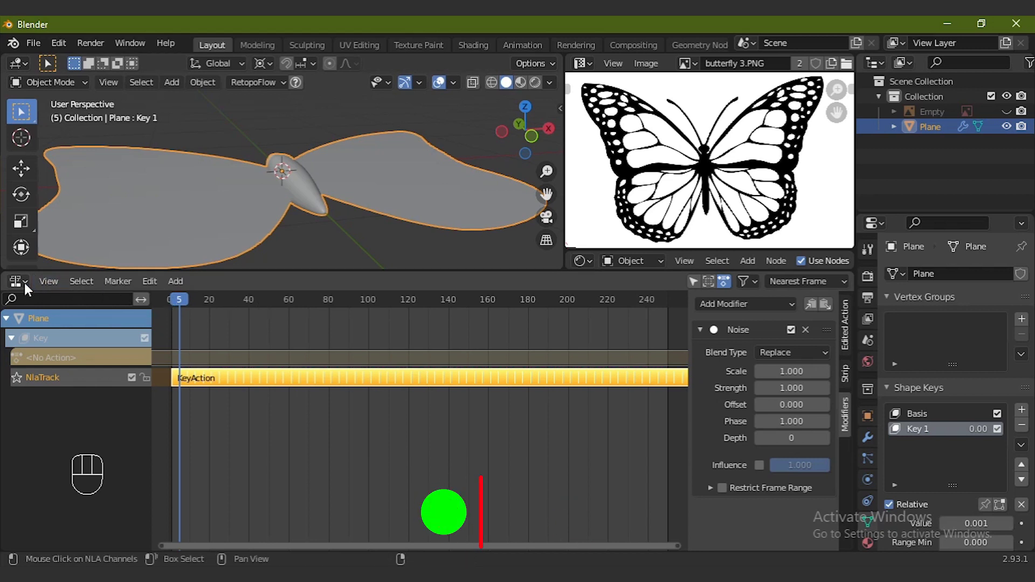
pyautogui.moveTo(196, 369); pyautogui.dragTo(228, 341)
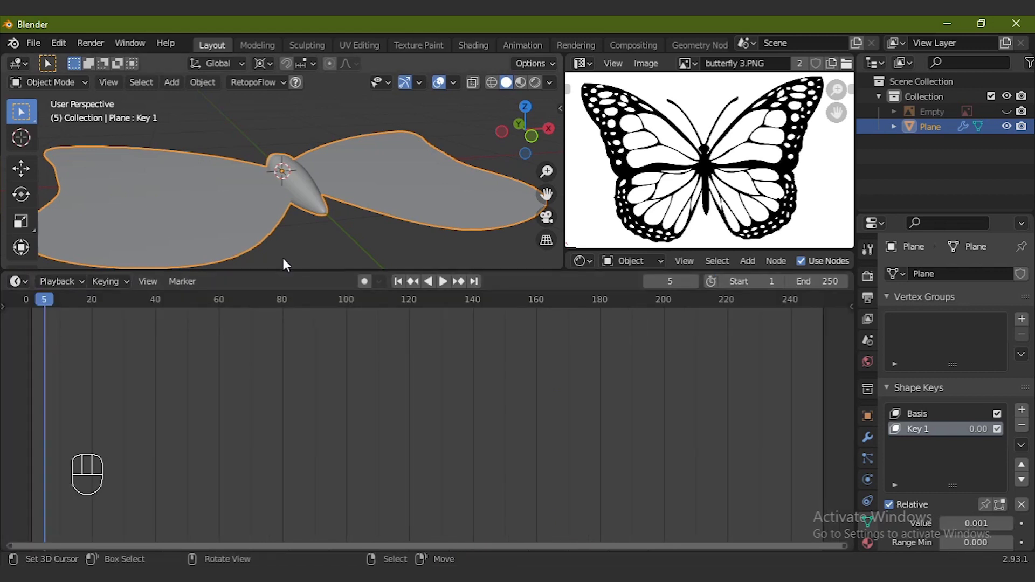
pyautogui.moveTo(287, 273); pyautogui.dragTo(426, 483)
pyautogui.moveTo(404, 468); pyautogui.dragTo(449, 471)
pyautogui.click(449, 471)
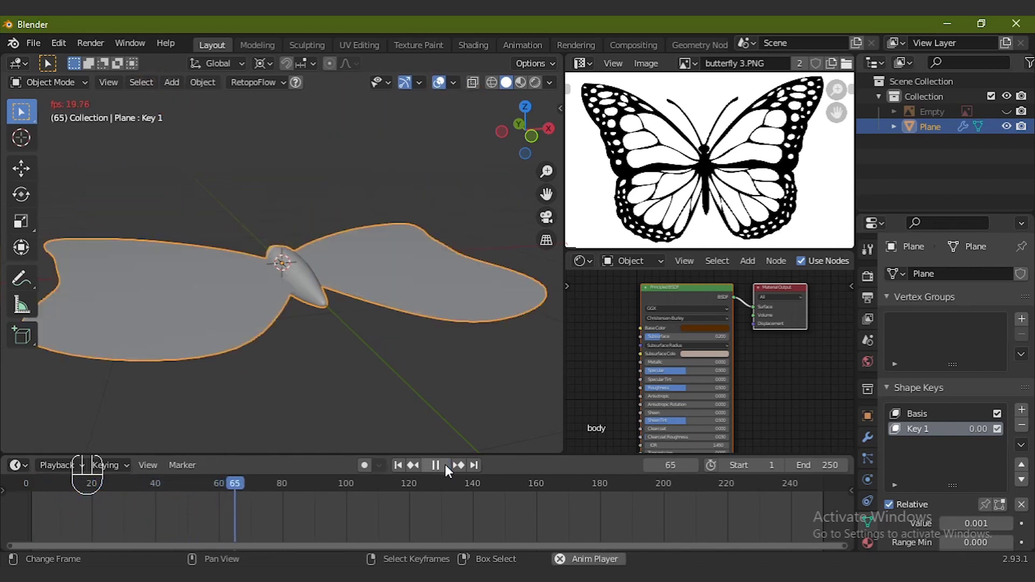
pyautogui.click(449, 471)
pyautogui.click(400, 468)
# Step: From top view, duplicate the butterfly and move the copy along the X axis
pyautogui.press('KP_7')
pyautogui.press('KP_Subtract')
pyautogui.press('KP_Subtract')
pyautogui.press('KP_Subtract')
pyautogui.press('shift+d')
pyautogui.press('x')
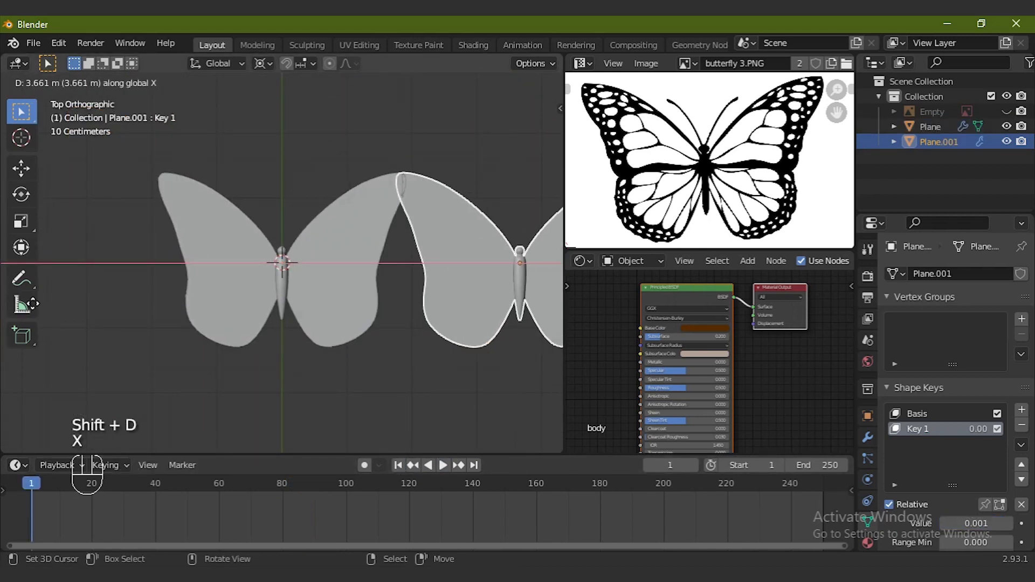
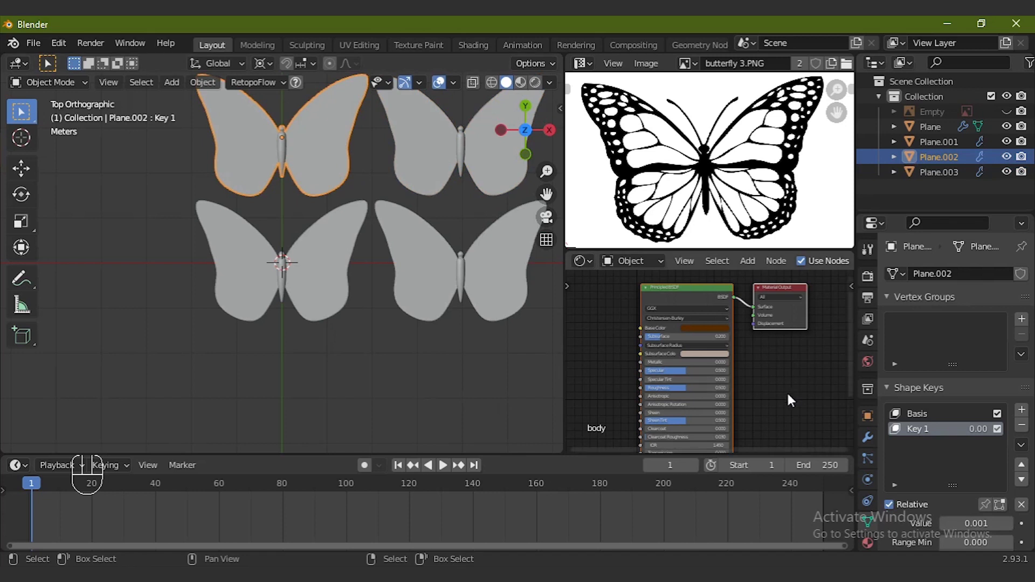
# Step: Duplicate both butterflies and move the copies into a second row, giving four
pyautogui.click(871, 545)
pyautogui.click(920, 294)
pyautogui.press('a')
pyautogui.press('ctrl+c')
# Step: Give the upper-left butterfly (Plane.002) its own copy of the wing material, Material.001
pyautogui.click(1027, 282)
pyautogui.click(927, 370)
pyautogui.press('x')
pyautogui.press('ctrl+v')
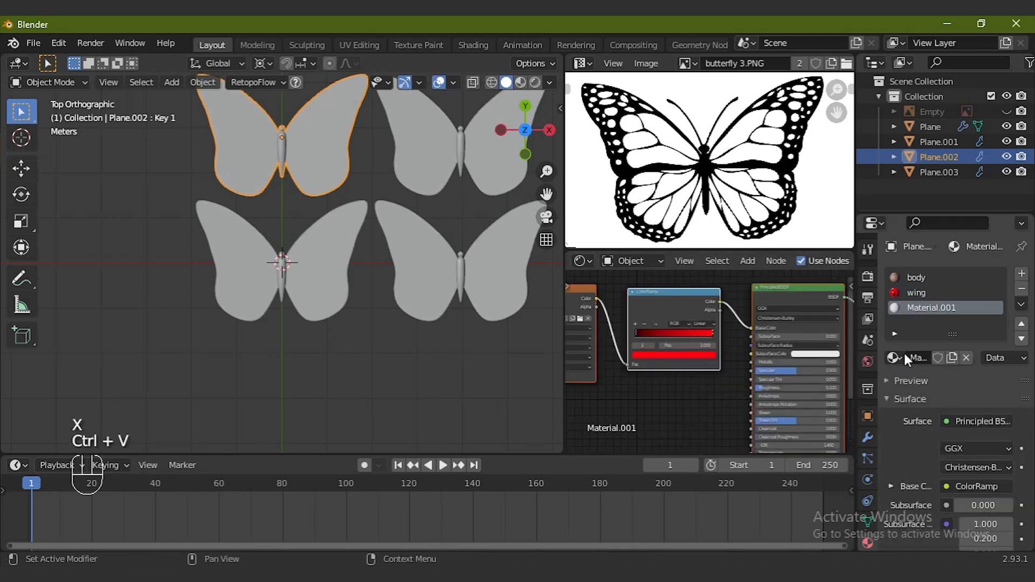
# Step: Make a single-user blue 'wing2' material and assign it to the upper-left butterfly's wings
pyautogui.click(918, 361)
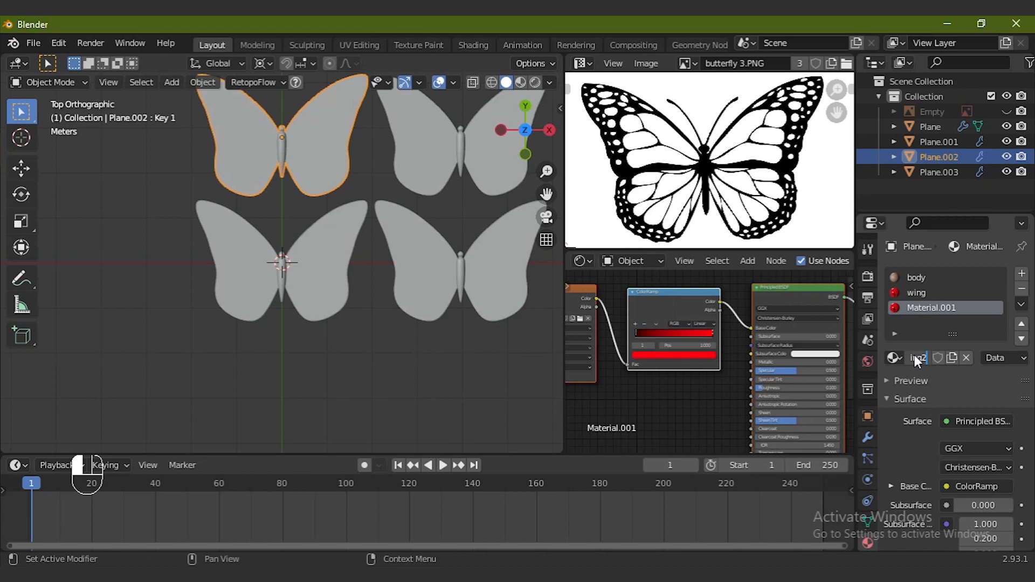
pyautogui.moveTo(689, 362); pyautogui.dragTo(689, 362)
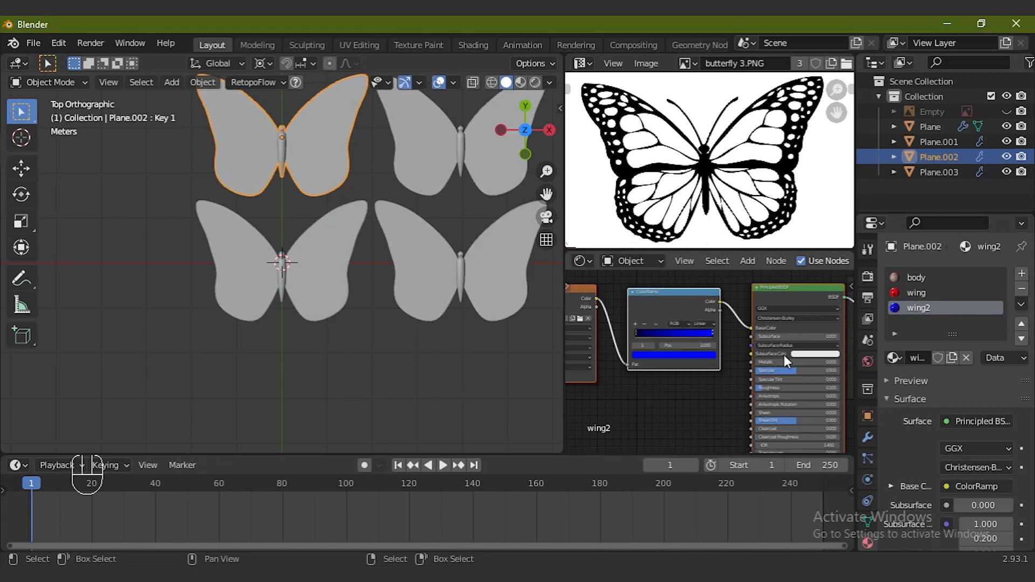
pyautogui.press('Tab')
pyautogui.press('Tab')
pyautogui.click(498, 89)
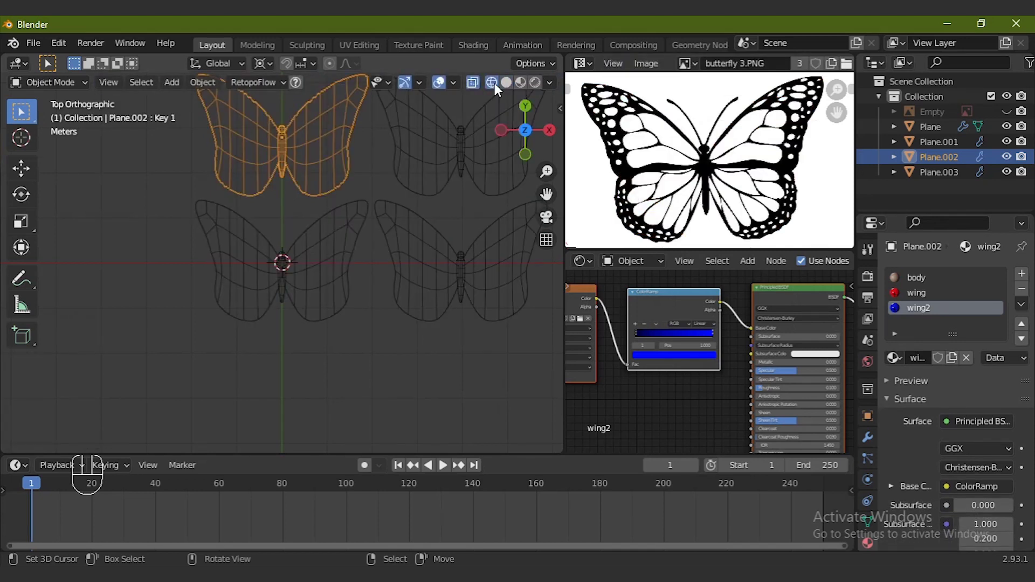
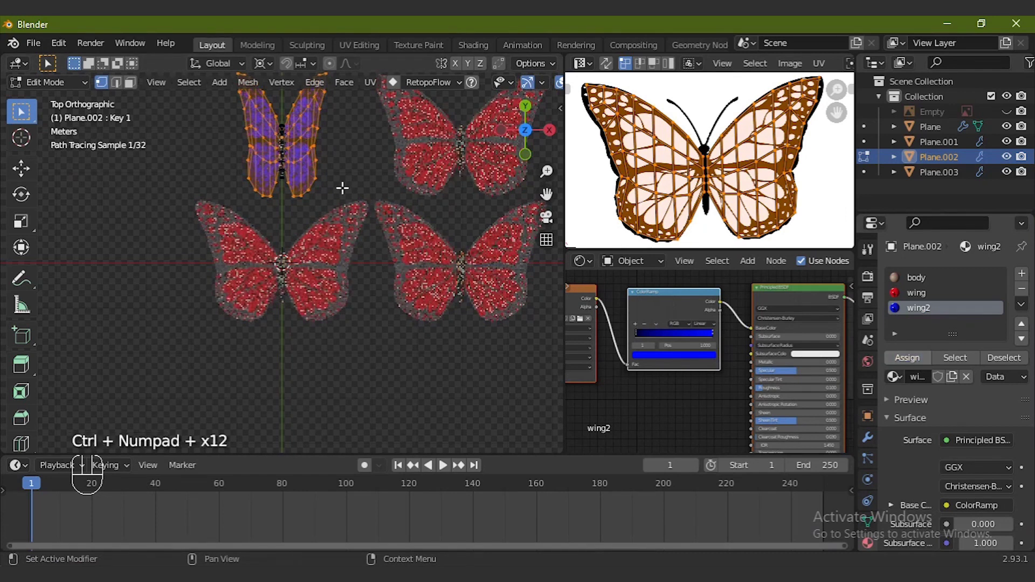
pyautogui.press('Tab')
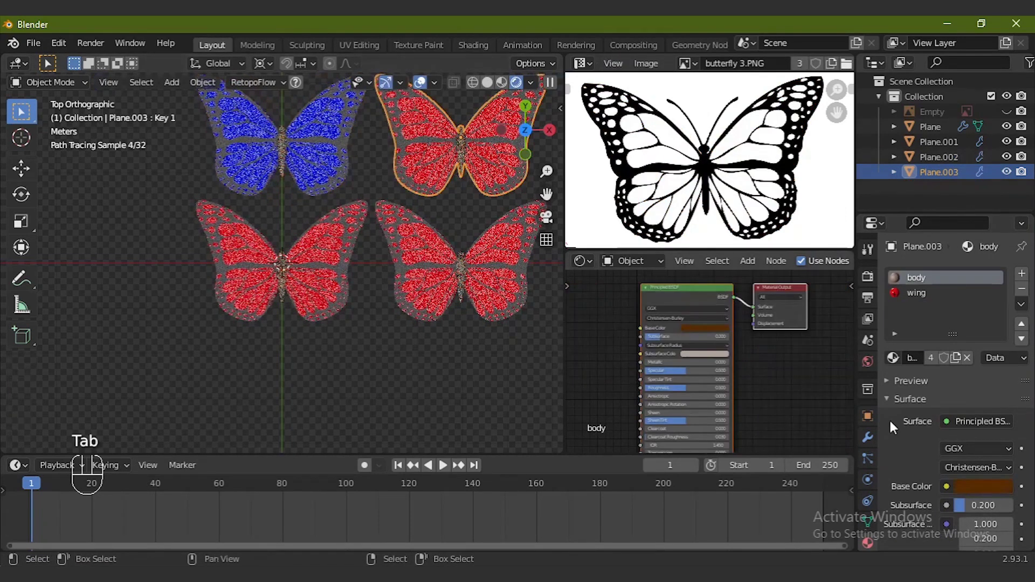
# Step: Add a material slot on Plane.003 and create a yellow-ColorRamp material named wing3
pyautogui.click(1029, 283)
pyautogui.doubleClick(928, 359)
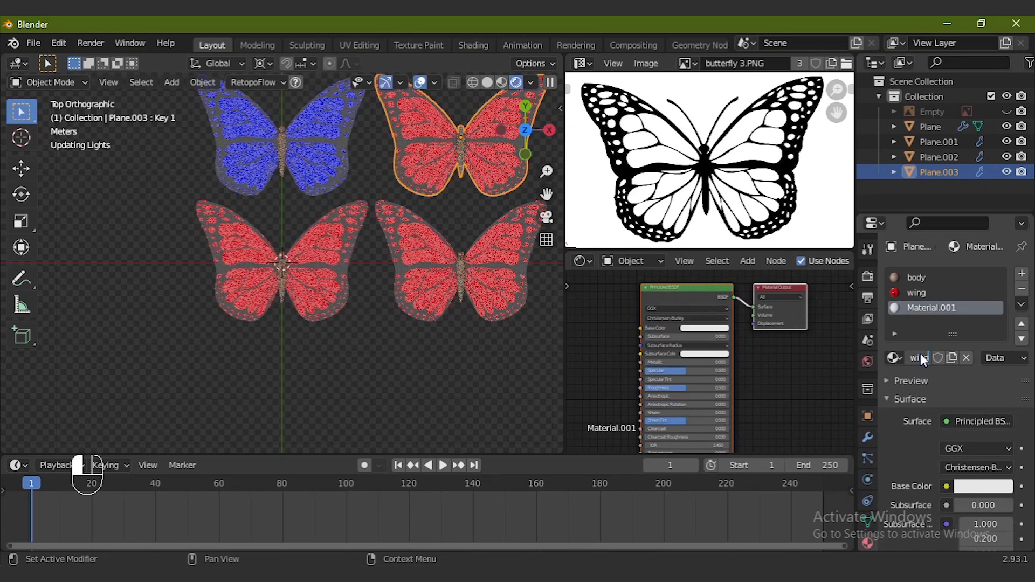
pyautogui.press('x')
pyautogui.press('ctrl+v')
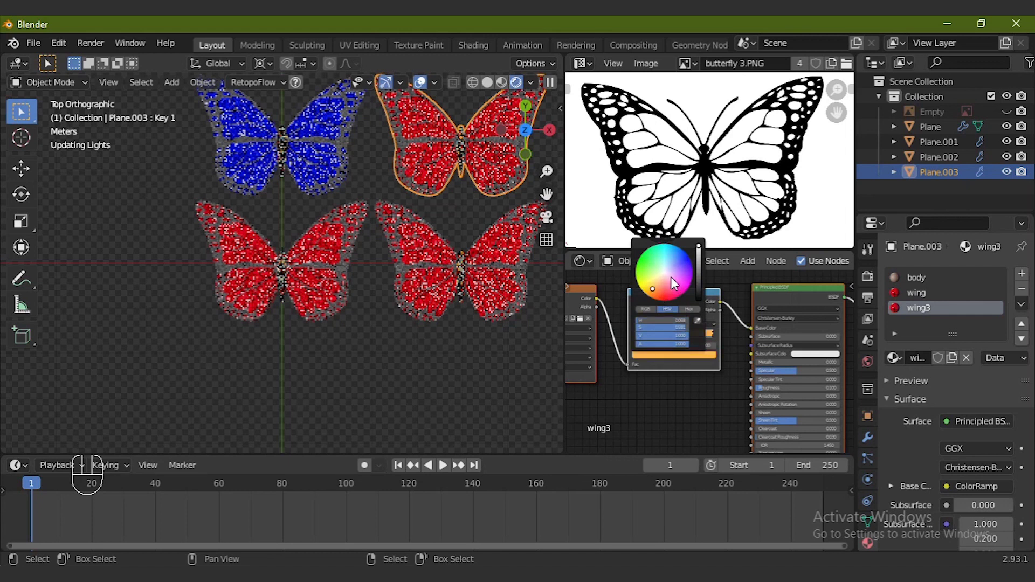
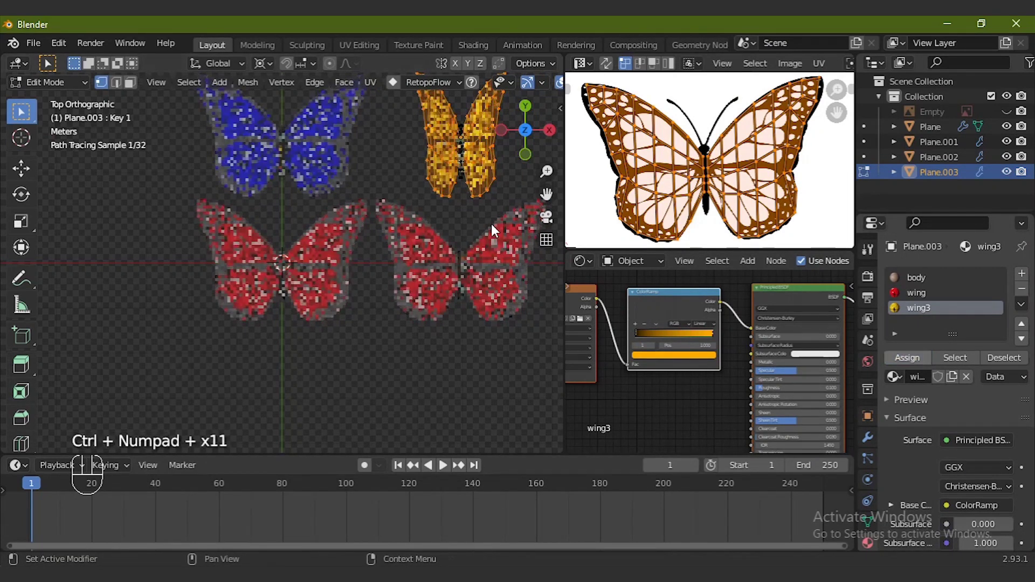
# Step: Assign wing3 to the top-right butterfly's wings in Edit Mode, then select the bottom-right butterfly
pyautogui.press('Tab')
pyautogui.press('Tab')
pyautogui.press('Tab')
pyautogui.click(1026, 280)
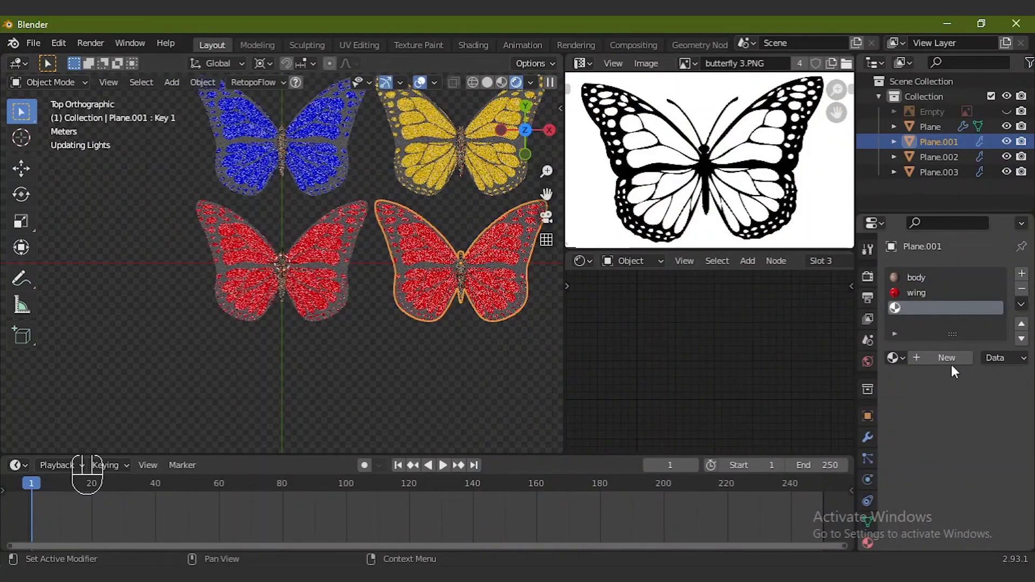
# Step: Create a green material named wing4 in Plane.001's empty slot and assign it to the wings
pyautogui.click(958, 364)
pyautogui.click(837, 363)
pyautogui.click(926, 364)
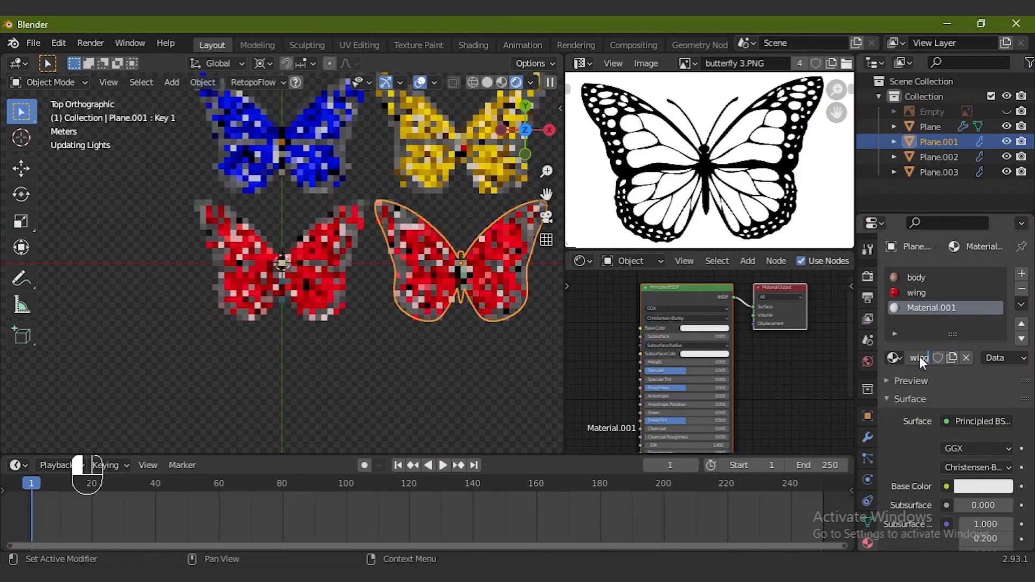
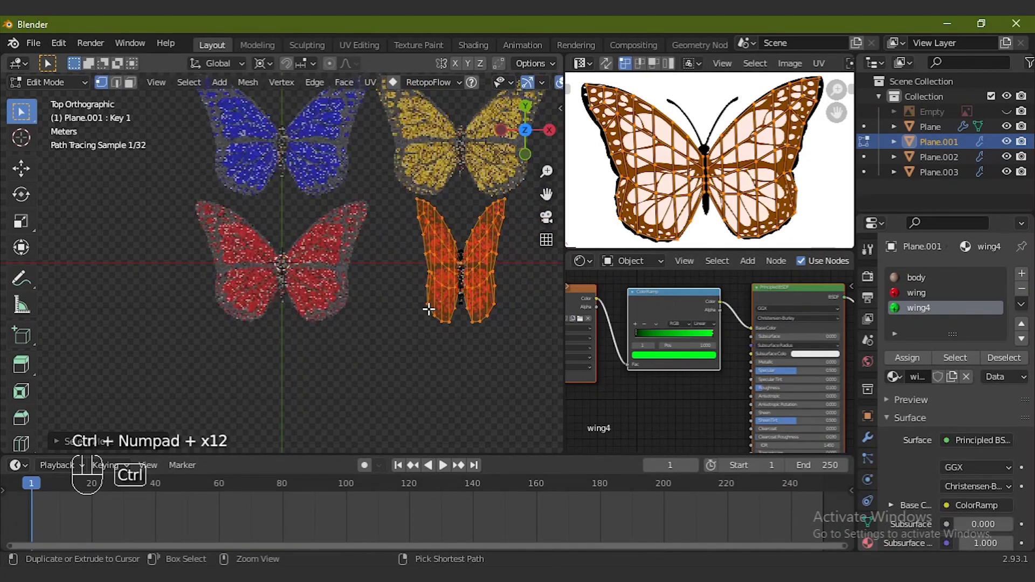
pyautogui.click(910, 362)
# Step: Leave Edit Mode and zoom out to see all four coloured butterflies
pyautogui.press('Tab')
pyautogui.press('KP_Subtract')
pyautogui.press('KP_Subtract')
pyautogui.press('KP_Subtract')
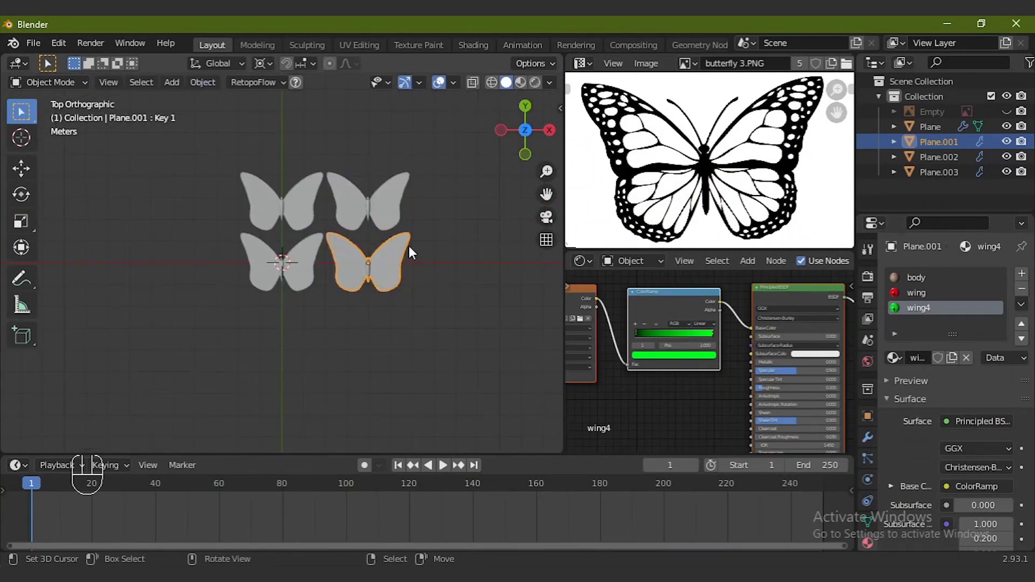
# Step: Tilt to a side-on view and play the wing-flapping animation to check it
pyautogui.press('KP_1')
pyautogui.press('KP_8')
pyautogui.click(453, 471)
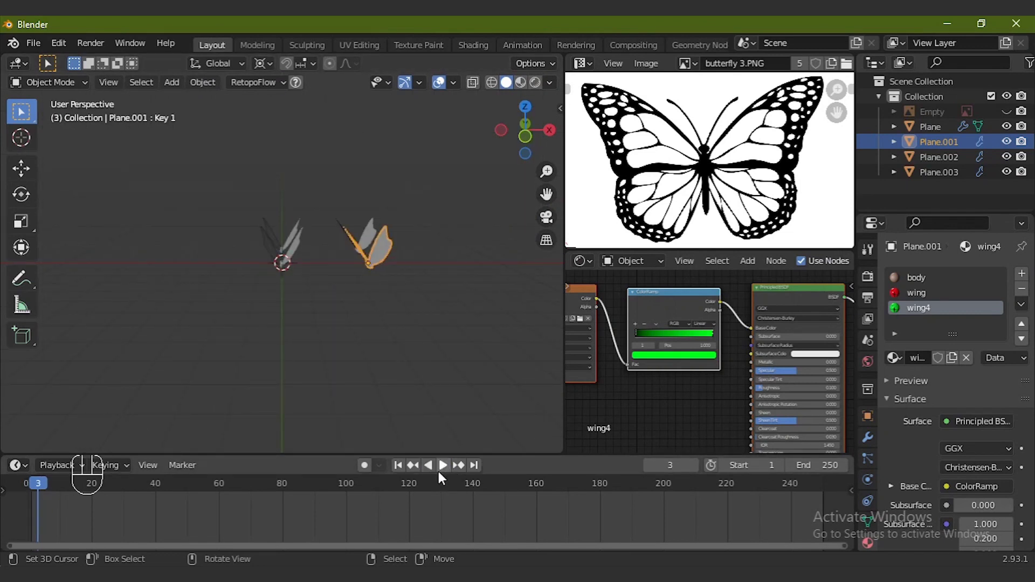
pyautogui.click(454, 466)
pyautogui.click(447, 467)
pyautogui.click(399, 469)
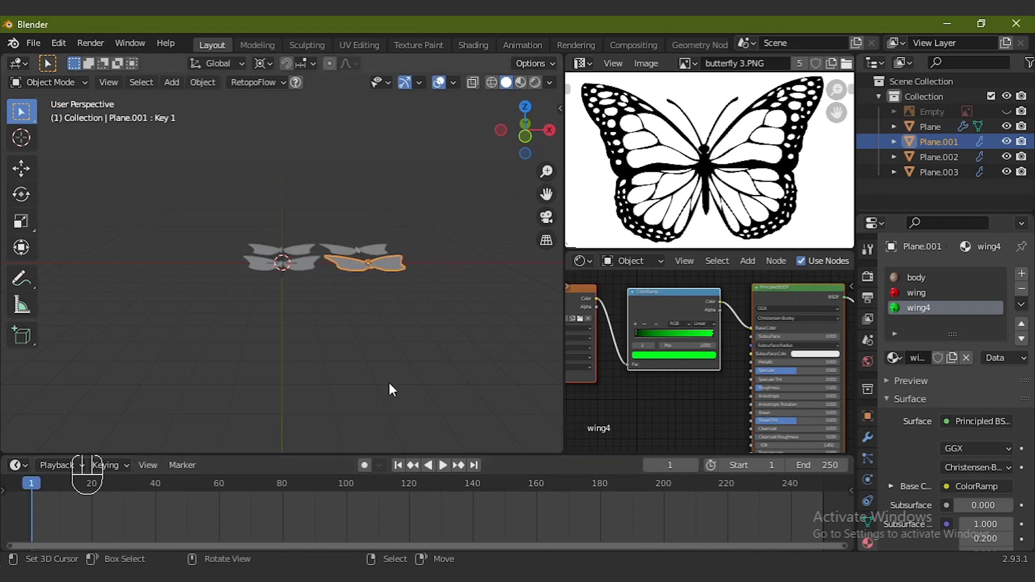
# Step: Cancel a stray operation, undo it and return the animation to the first frame
pyautogui.click(295, 284)
pyautogui.press('ctrl+m')
pyautogui.press('Escape')
pyautogui.press('Escape')
pyautogui.press('Escape')
pyautogui.press('ctrl+z')
pyautogui.click(400, 188)
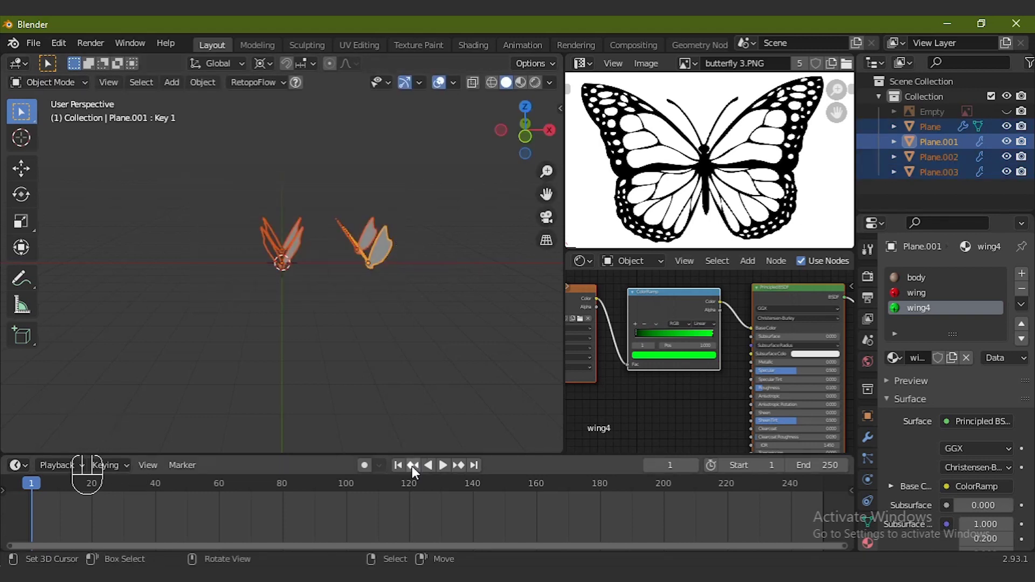
pyautogui.click(401, 472)
# Step: Move the four Plane objects into a new collection named 'fly' and maximise the 3D view
pyautogui.press('m')
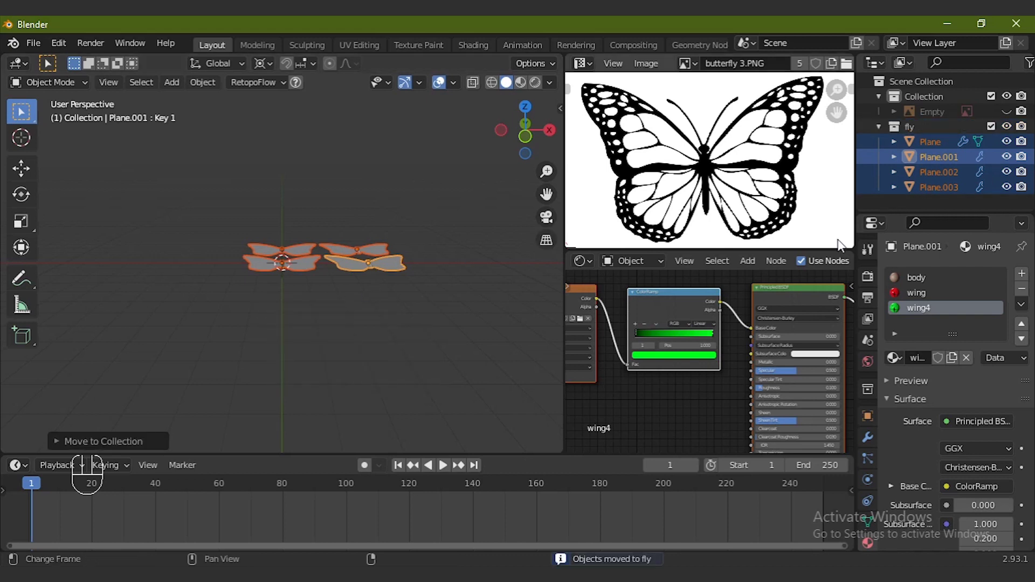
pyautogui.click(858, 262)
pyautogui.click(570, 65)
pyautogui.press('shift+a')
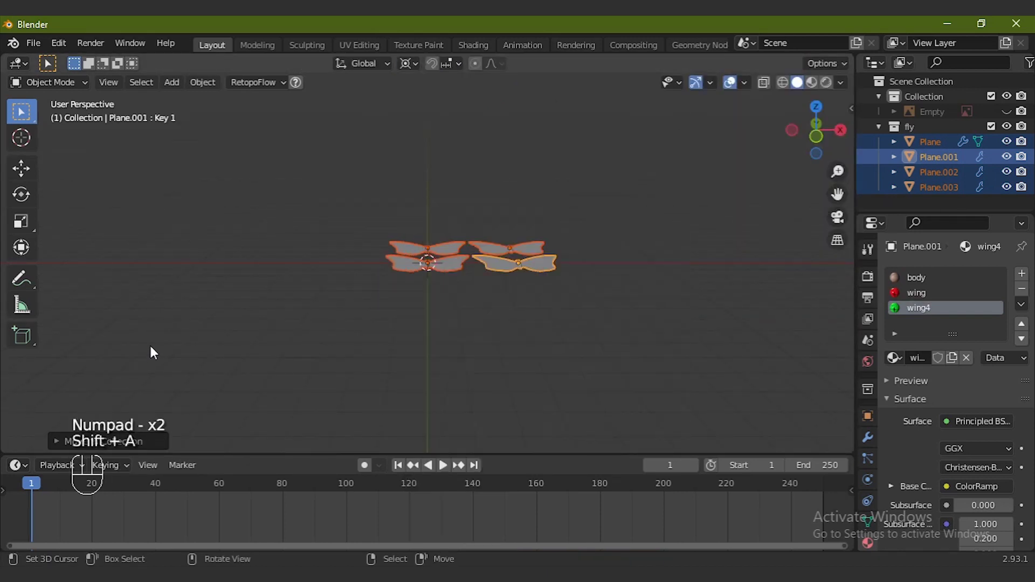
# Step: Move the butterflies along X away from the scene centre
pyautogui.press('g')
pyautogui.press('x')
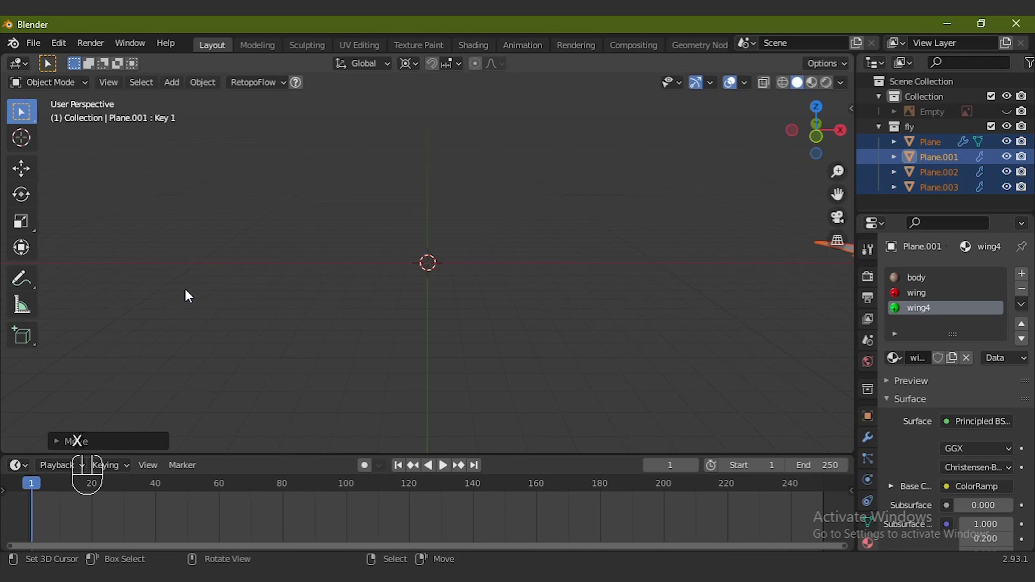
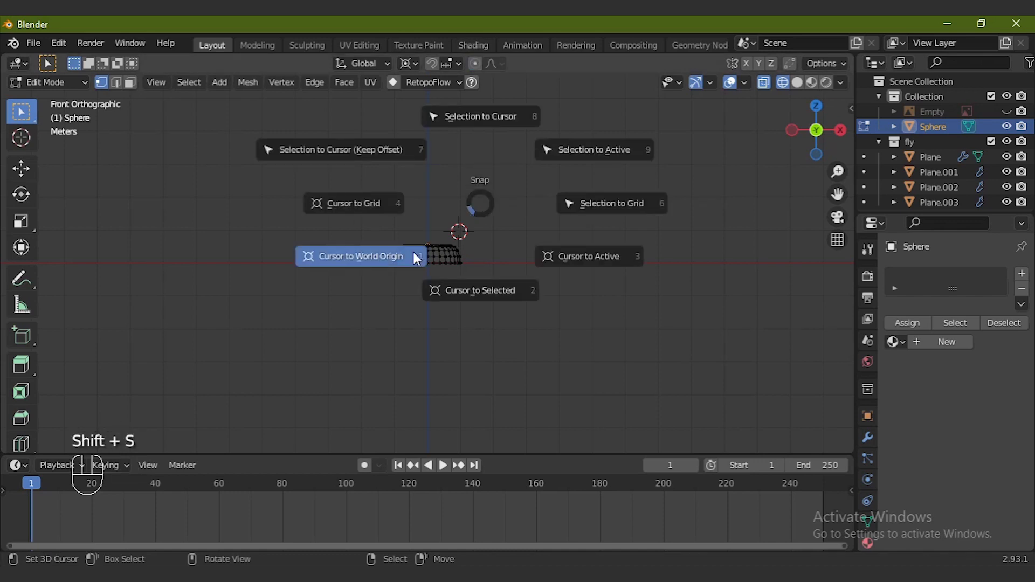
pyautogui.press('Tab')
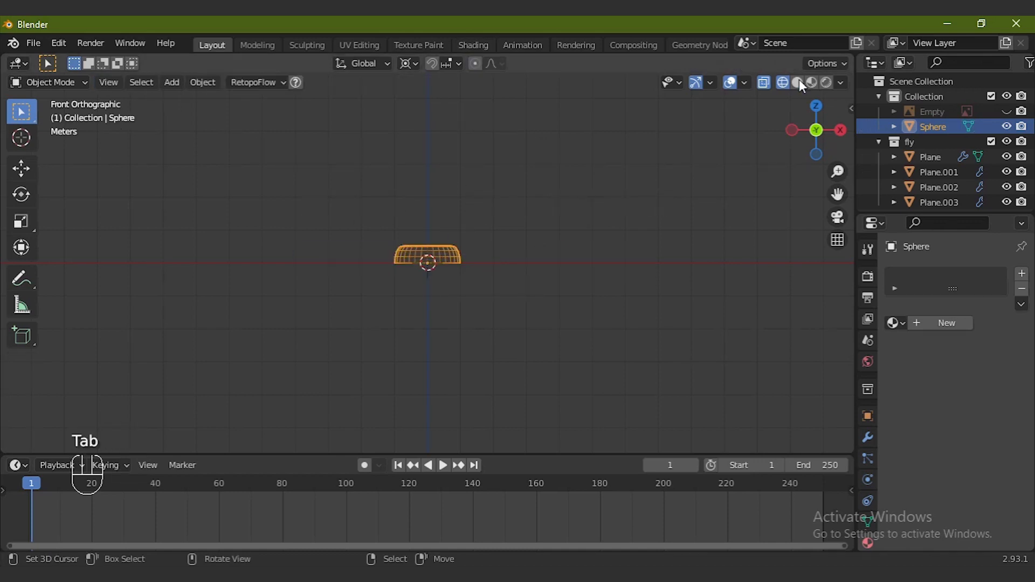
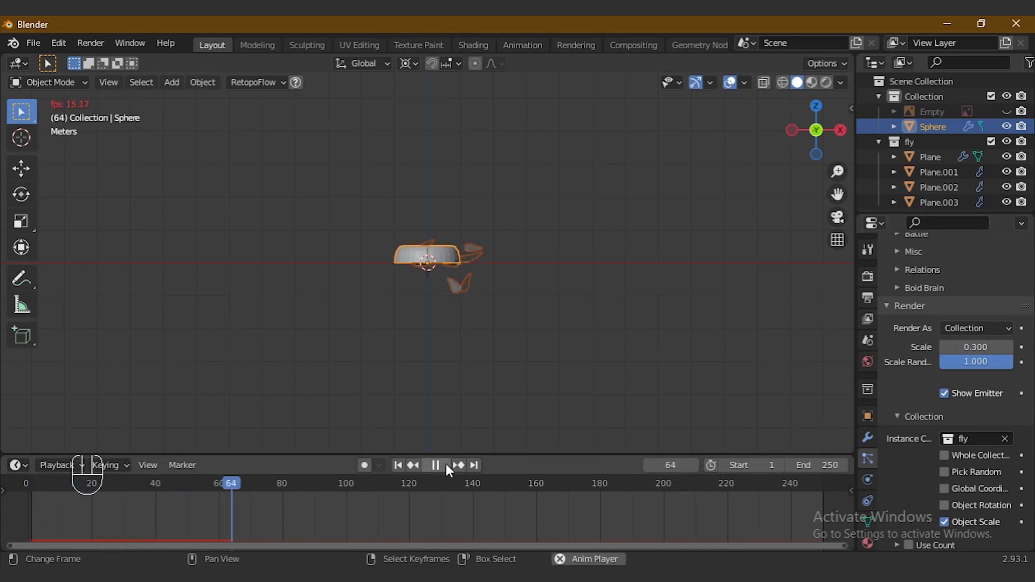
# Step: Stop the boid playback and adjust the zoom and timeline to frame the emitting sphere
pyautogui.click(448, 468)
pyautogui.press('KP_Add')
pyautogui.press('KP_Add')
pyautogui.press('KP_Add')
pyautogui.press('KP_Add')
pyautogui.moveTo(403, 464); pyautogui.dragTo(441, 464)
pyautogui.press('KP_Subtract')
pyautogui.press('KP_Subtract')
pyautogui.press('KP_Subtract')
pyautogui.press('KP_Subtract')
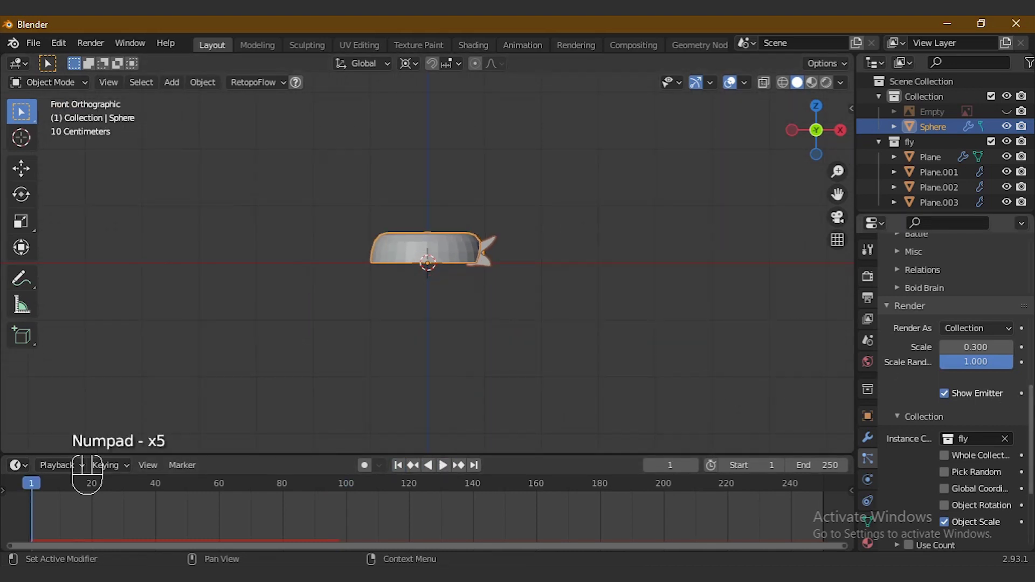
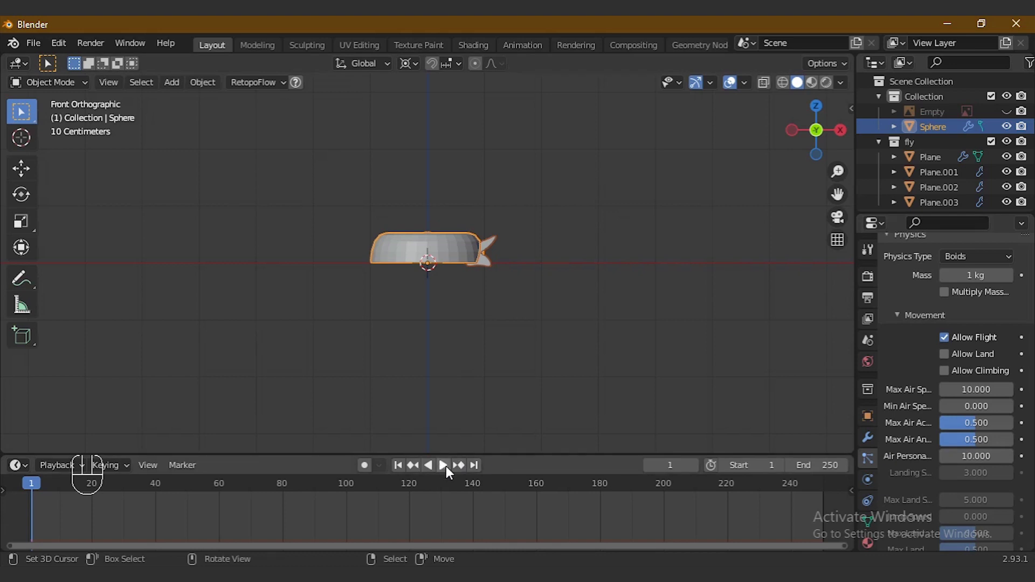
# Step: Play and stop the flock a few times, then rewind to frame 1 in front orthographic view
pyautogui.click(450, 471)
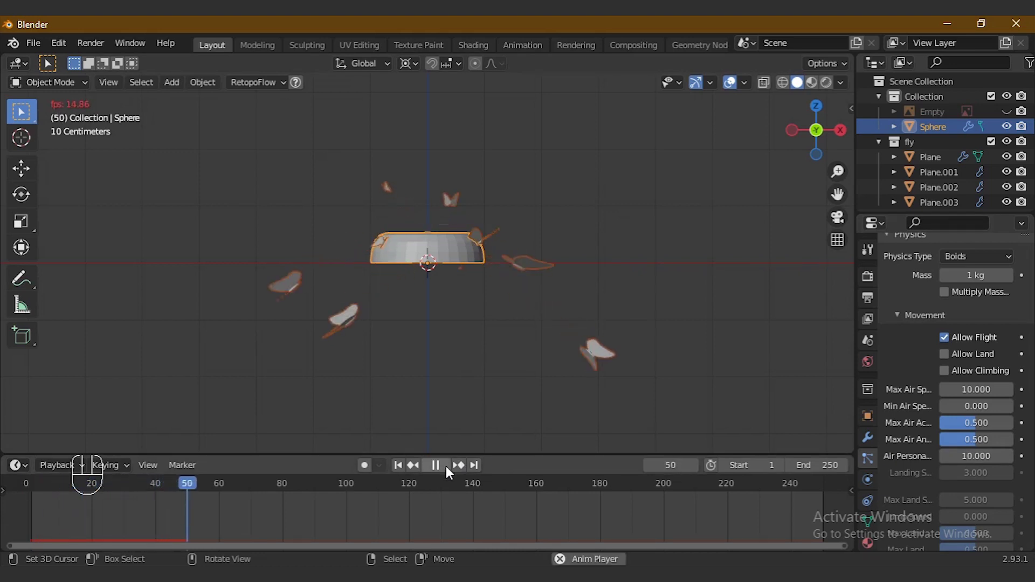
pyautogui.click(450, 471)
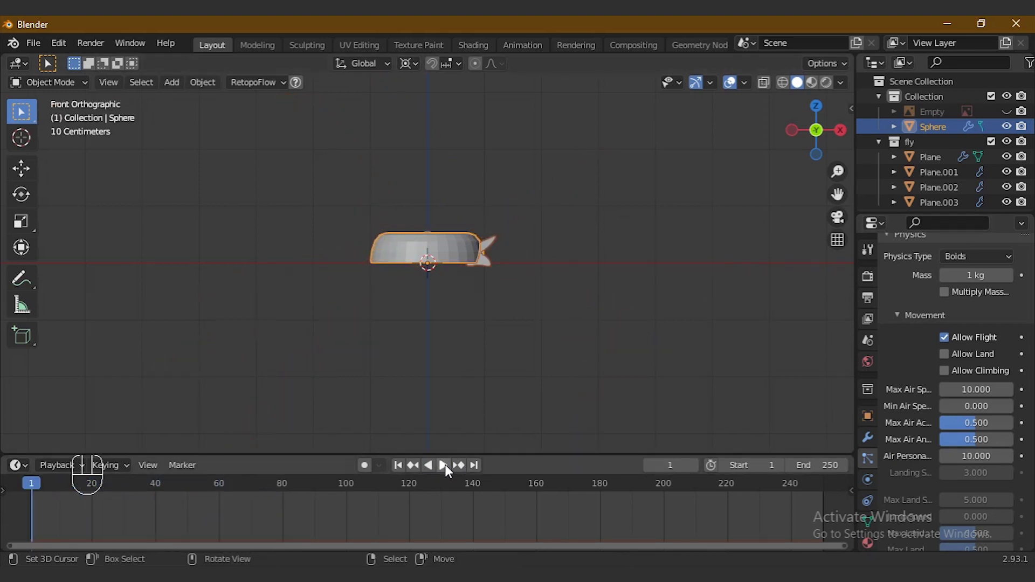
pyautogui.click(449, 471)
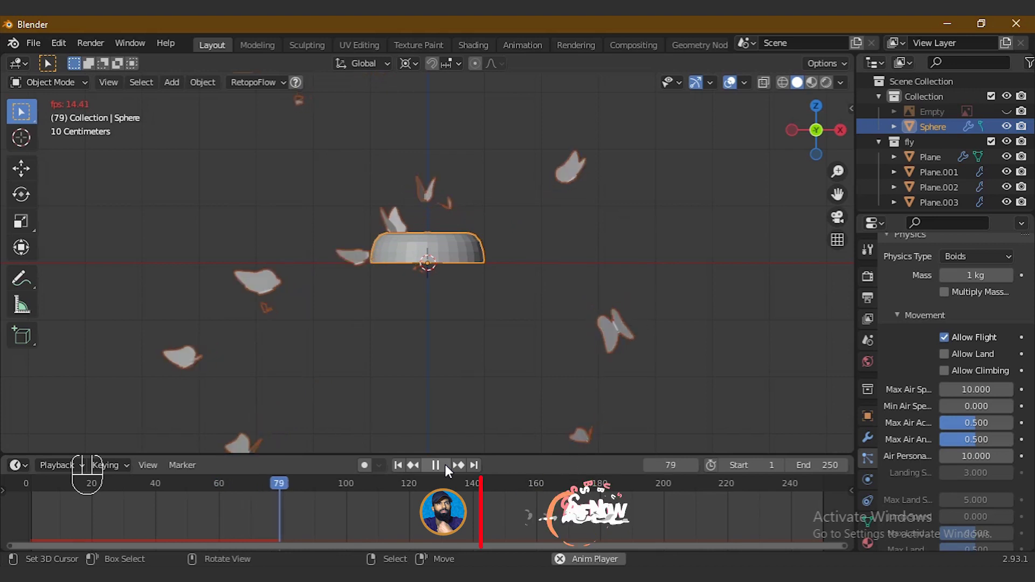
pyautogui.click(449, 471)
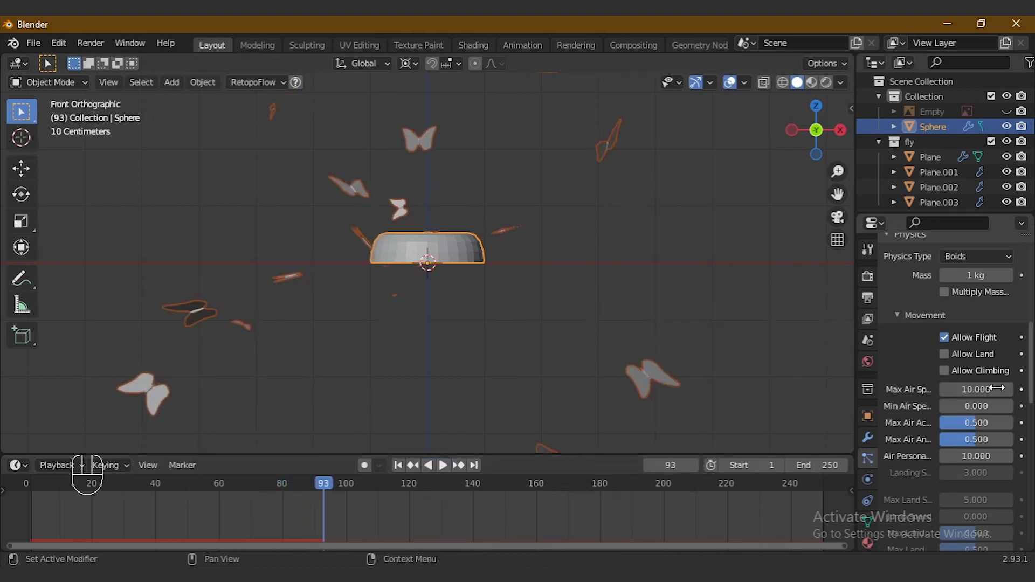
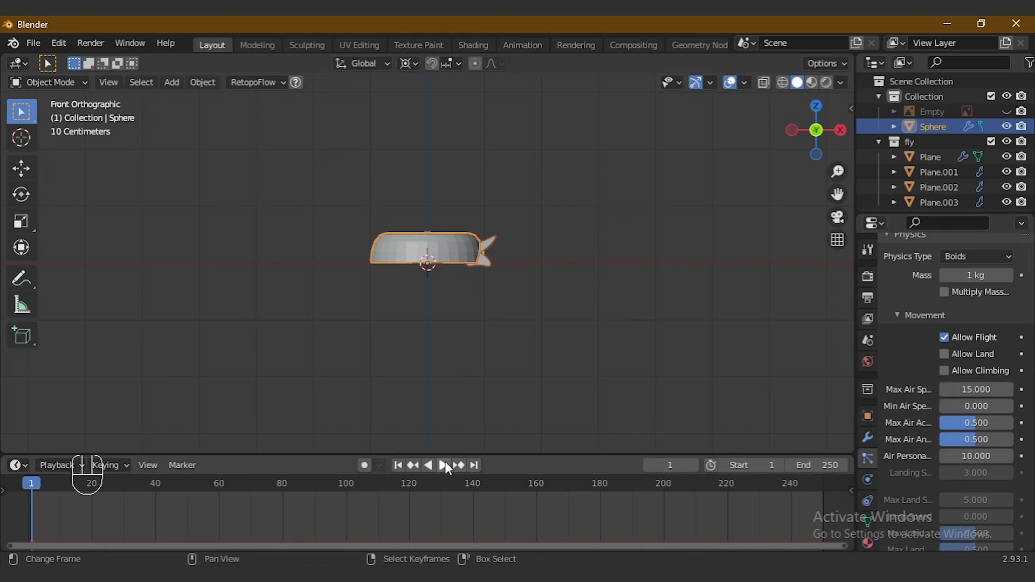
pyautogui.click(447, 466)
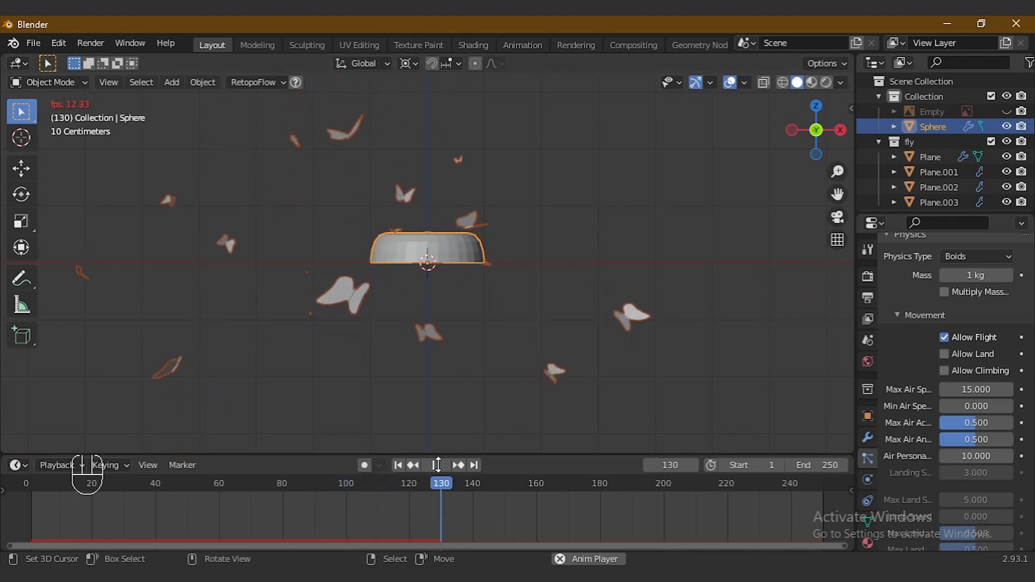
pyautogui.moveTo(441, 473); pyautogui.dragTo(406, 480)
pyautogui.click(405, 471)
pyautogui.press('KP_Subtract')
pyautogui.press('KP_Subtract')
pyautogui.press('KP_Subtract')
pyautogui.press('KP_Subtract')
pyautogui.press('KP_Subtract')
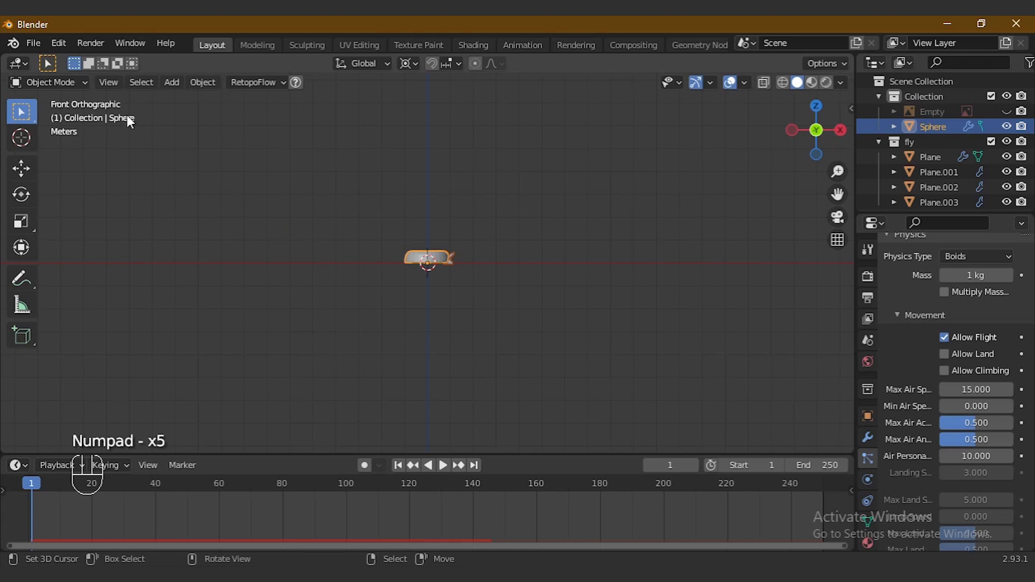
# Step: Import the flower plant FBX and scale it up about 3.3 times around the sphere
pyautogui.moveTo(41, 48); pyautogui.dragTo(202, 218)
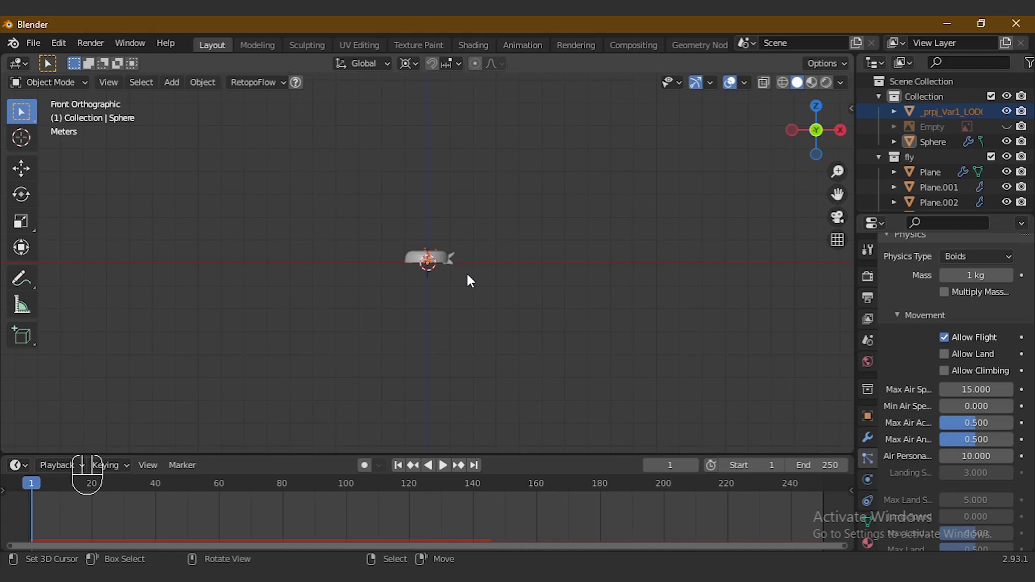
pyautogui.press('s')
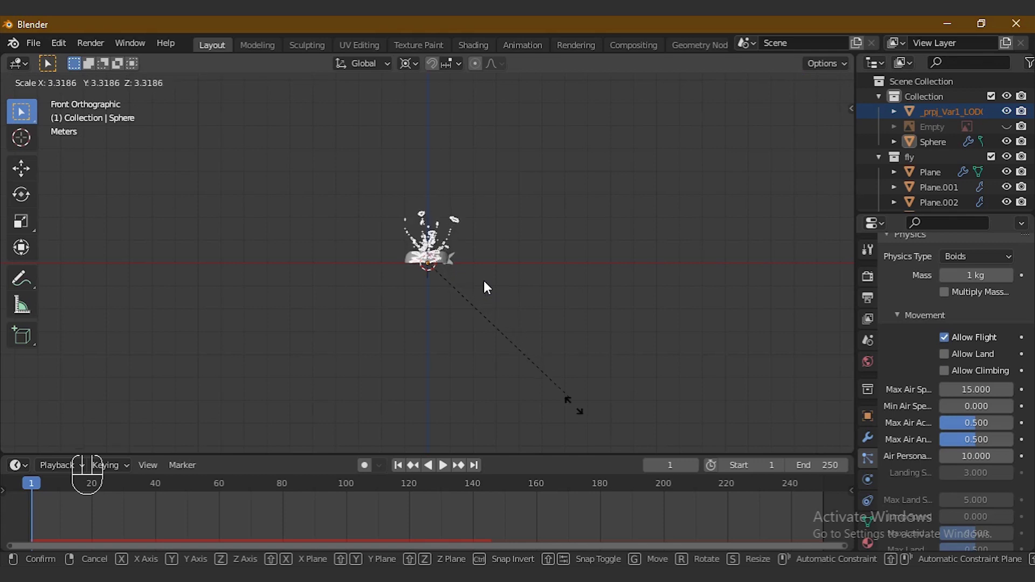
pyautogui.press('KP_5')
pyautogui.press('KP_Enter')
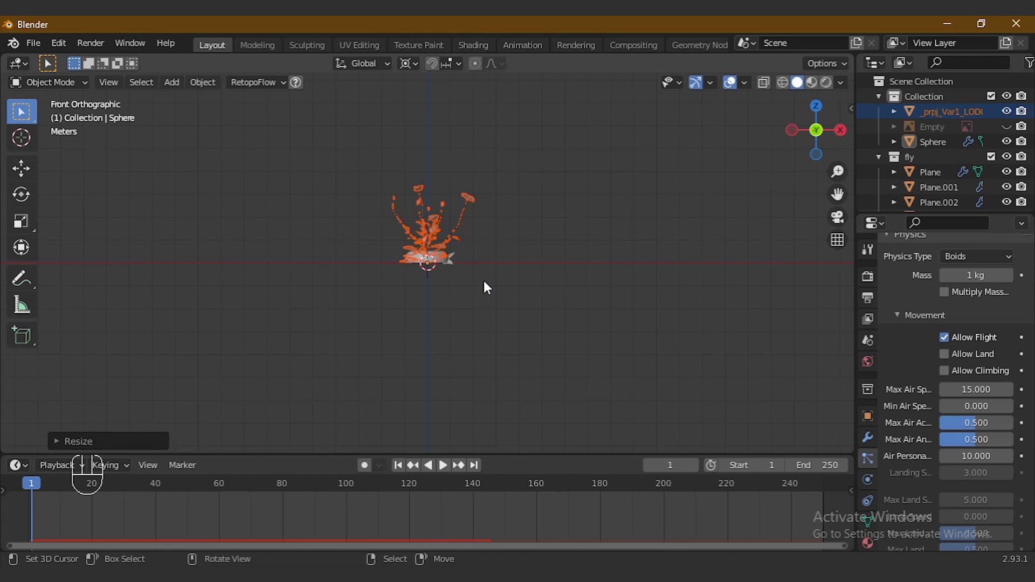
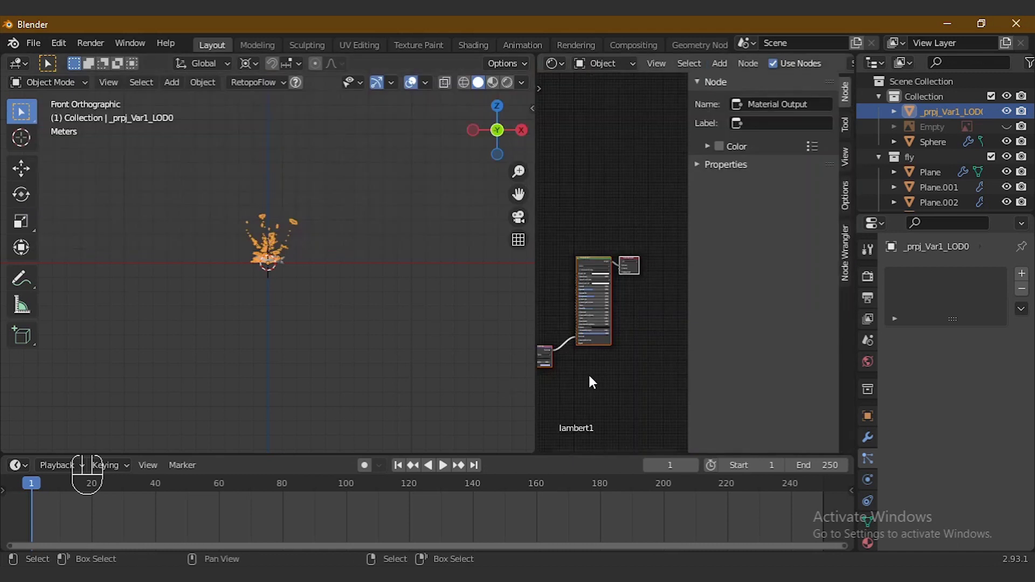
# Step: Wire the plant's texture images into lambert1 via Node Wrangler, preview rendered, then return to solid shading
pyautogui.press('n')
pyautogui.click(686, 269)
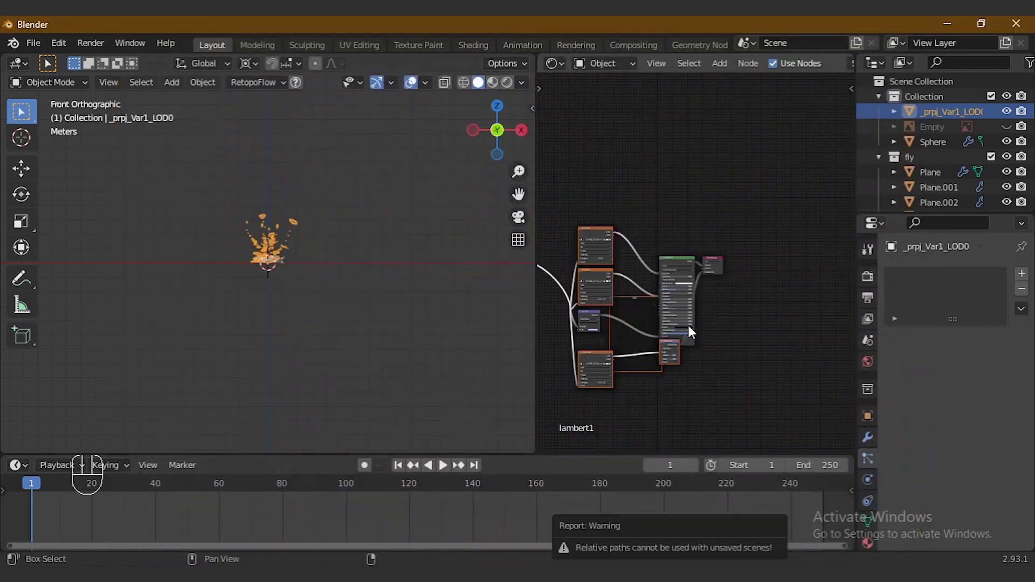
pyautogui.click(510, 89)
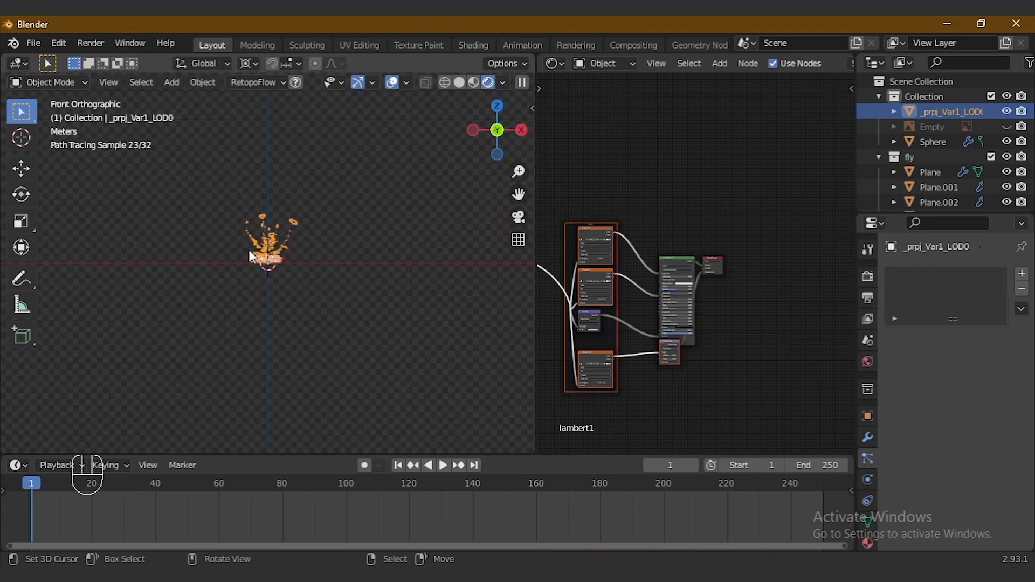
pyautogui.press('KP_Add')
pyautogui.press('KP_Add')
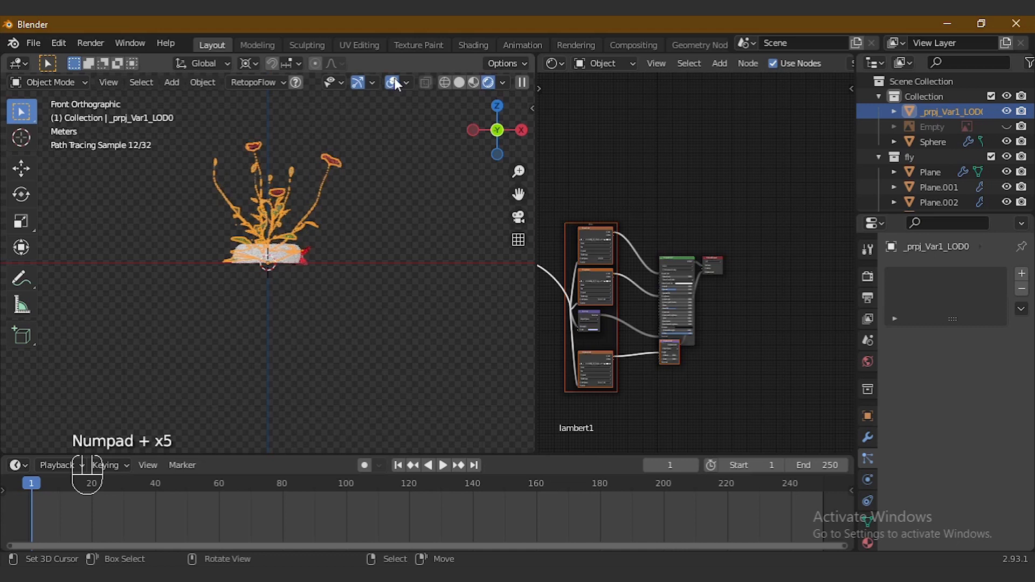
pyautogui.click(401, 85)
pyautogui.press('KP_Subtract')
pyautogui.press('KP_Subtract')
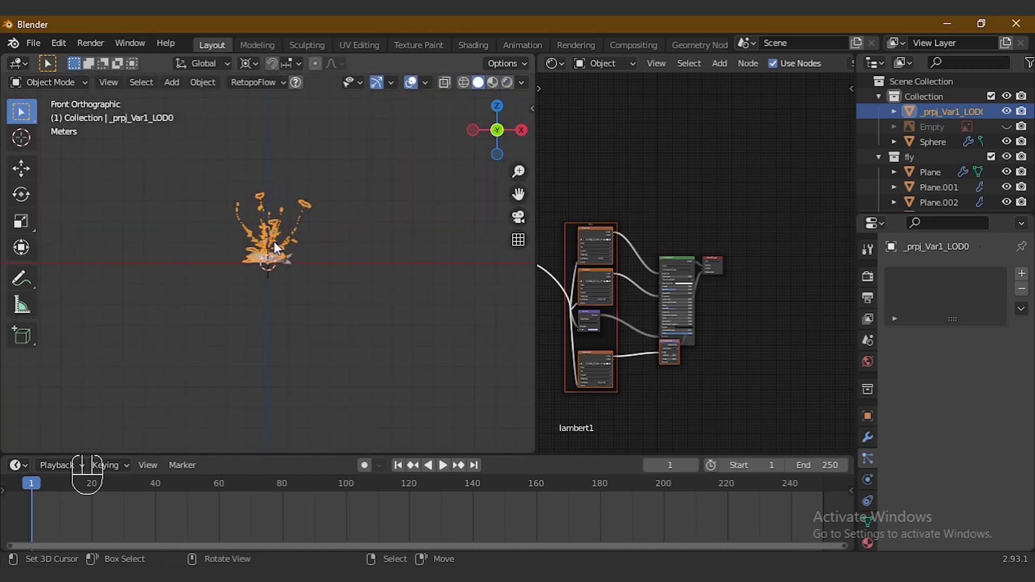
# Step: Rotate the flower plant 90 degrees about the Z axis
pyautogui.press('shift+d')
pyautogui.press('Escape')
pyautogui.press('r')
pyautogui.press('z')
pyautogui.press('KP_9')
pyautogui.press('KP_0')
pyautogui.press('KP_Enter')
# Step: Box-select and join the plant parts into one object, then bring up the cursor snap choices
pyautogui.moveTo(224, 172); pyautogui.dragTo(315, 227)
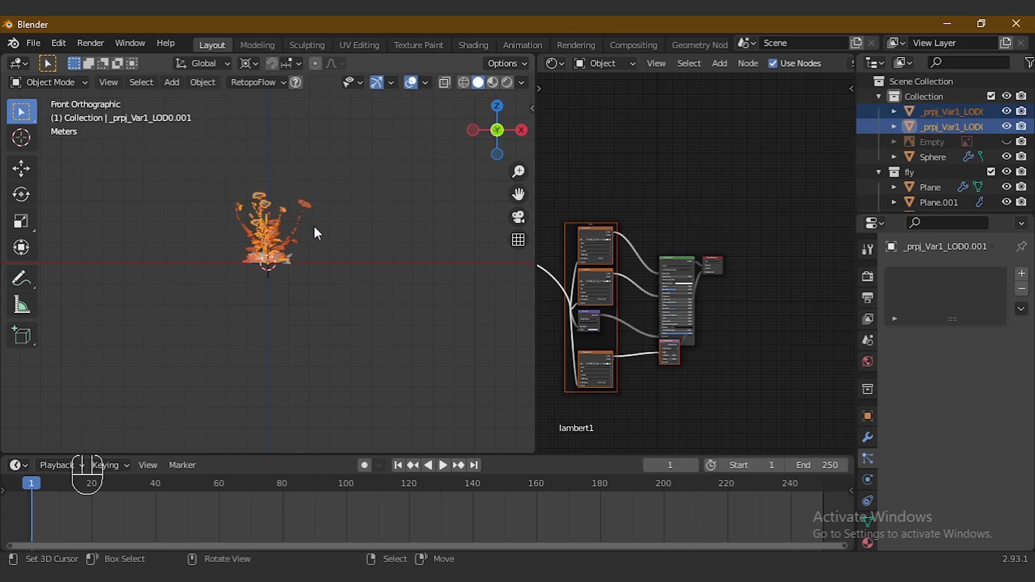
pyautogui.press('ctrl+j')
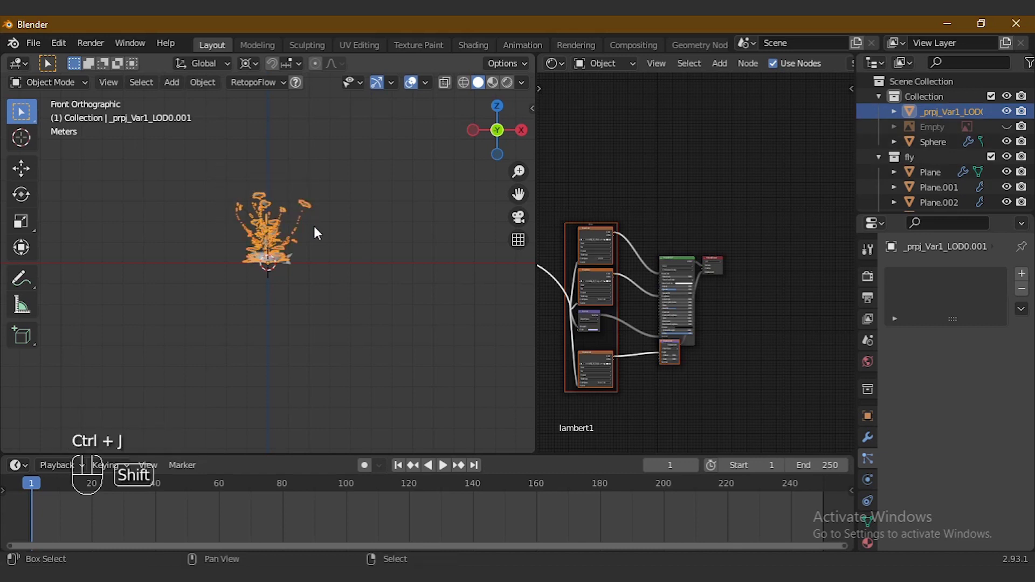
pyautogui.press('shift+a')
pyautogui.press('shift+s')
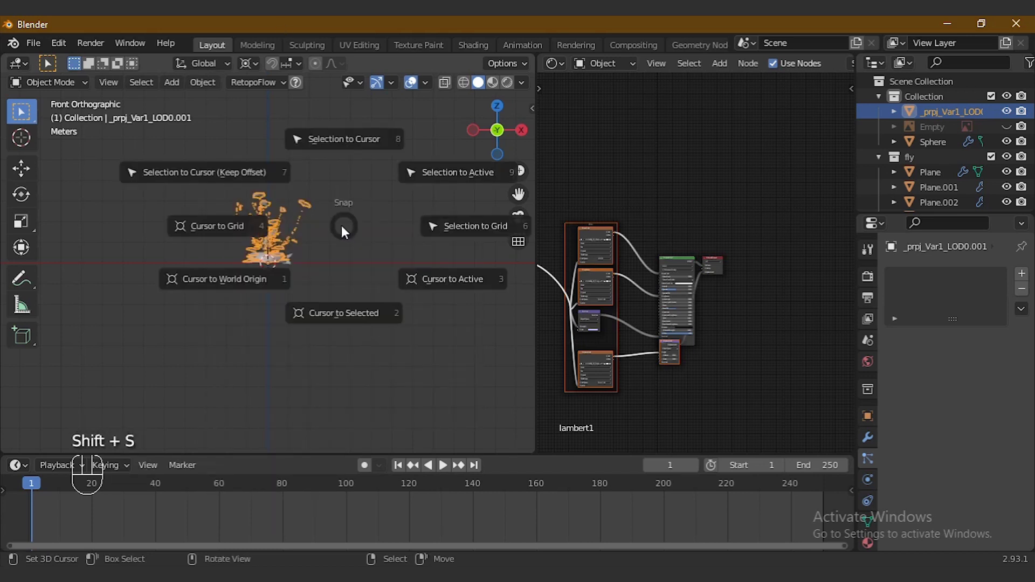
# Step: Add a new empty at the origin, scale it and raise it along Z
pyautogui.press('shift+a')
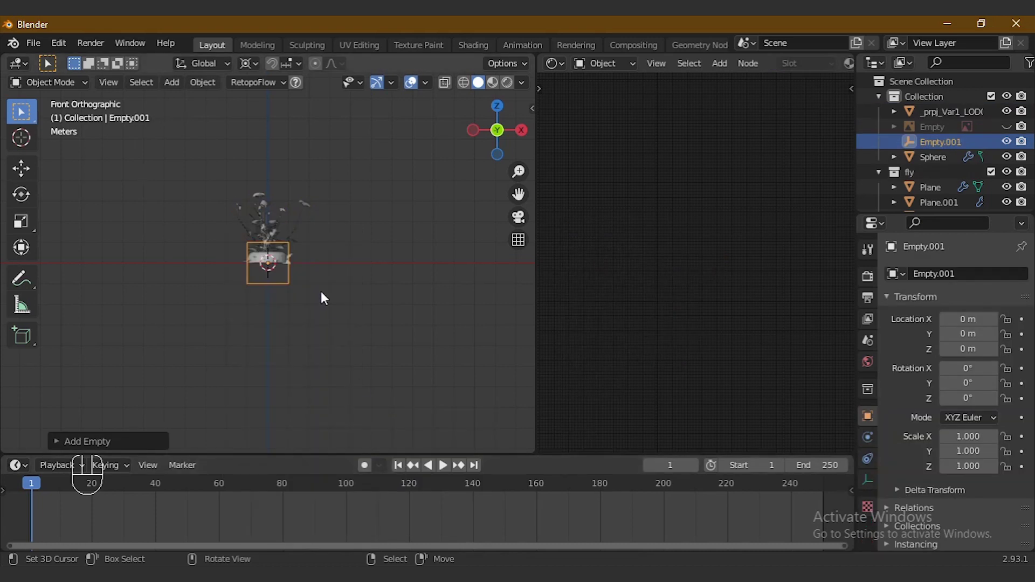
pyautogui.press('s')
pyautogui.click(381, 334)
pyautogui.press('g')
pyautogui.press('z')
pyautogui.click(381, 294)
# Step: Parent the flower plant to the empty and slide both about 10.5 m sideways along X
pyautogui.click(268, 210)
pyautogui.rightClick(267, 214)
pyautogui.rightClick(284, 186)
pyautogui.press('ctrl+p')
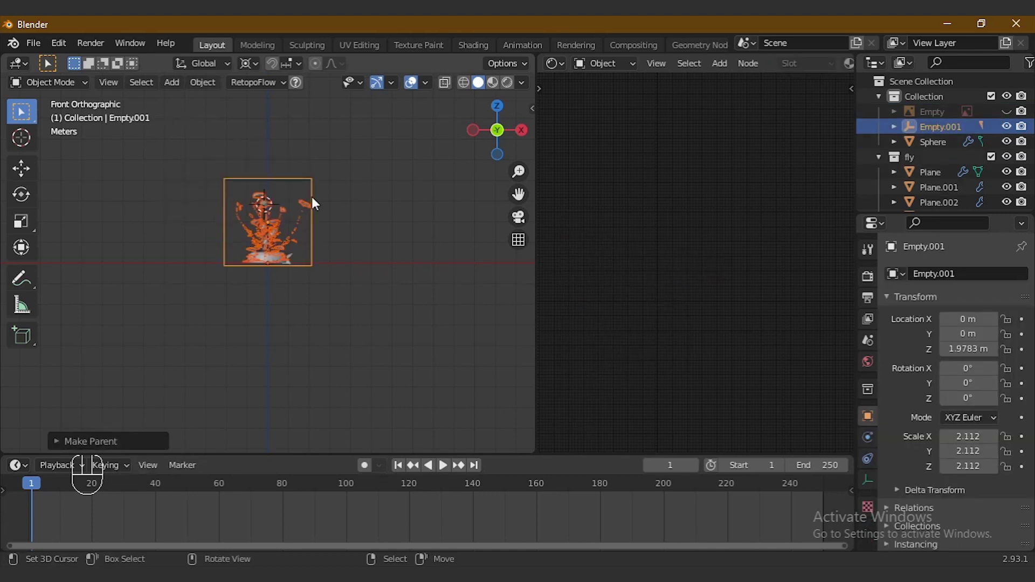
pyautogui.rightClick(317, 192)
pyautogui.press('g')
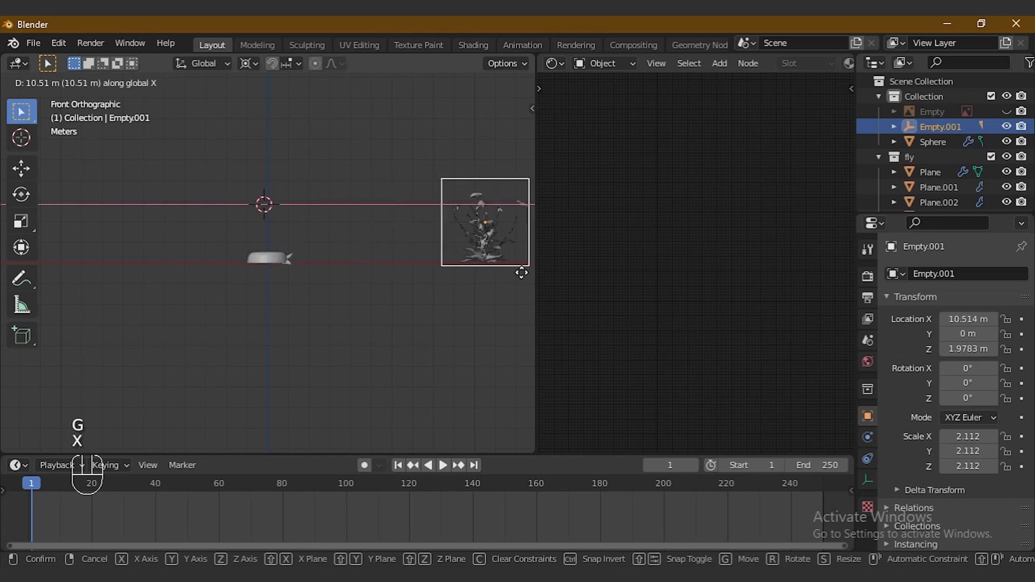
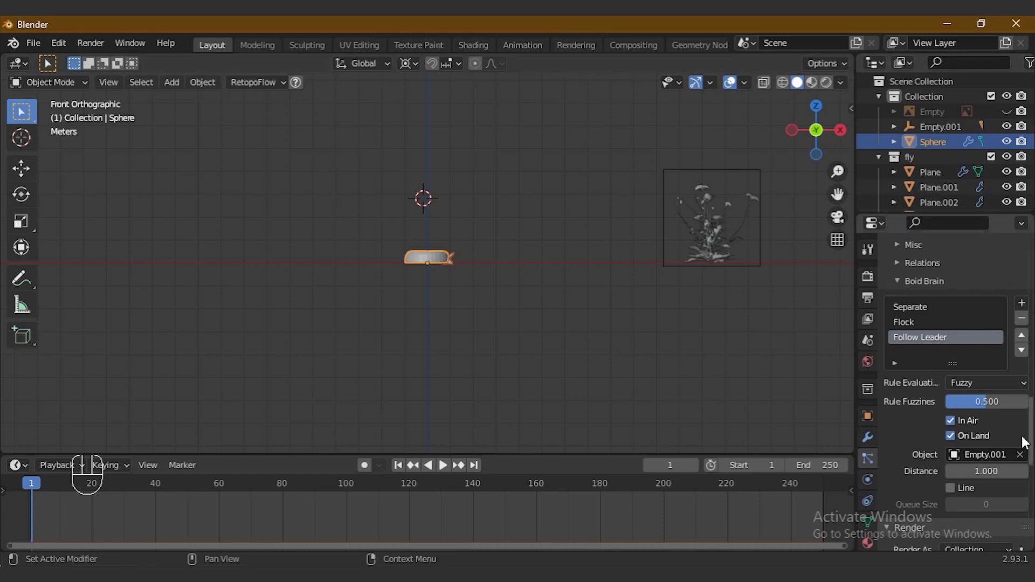
# Step: With Max Air Acceleration at 1.0, play the flock heading toward the plant's empty, then rewind to frame 1
pyautogui.click(448, 472)
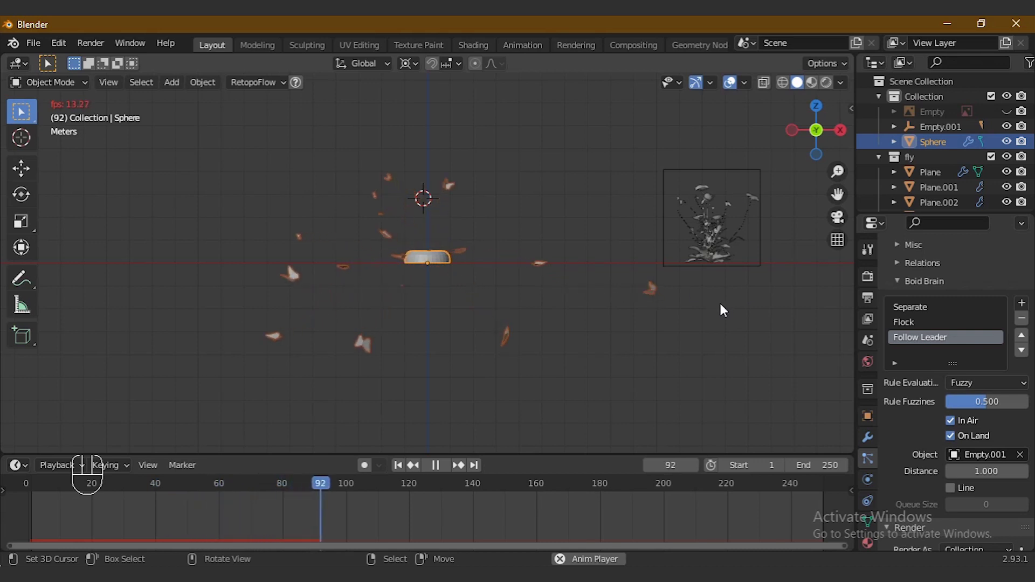
pyautogui.click(436, 471)
pyautogui.rightClick(684, 181)
pyautogui.moveTo(399, 468); pyautogui.dragTo(458, 469)
pyautogui.click(446, 469)
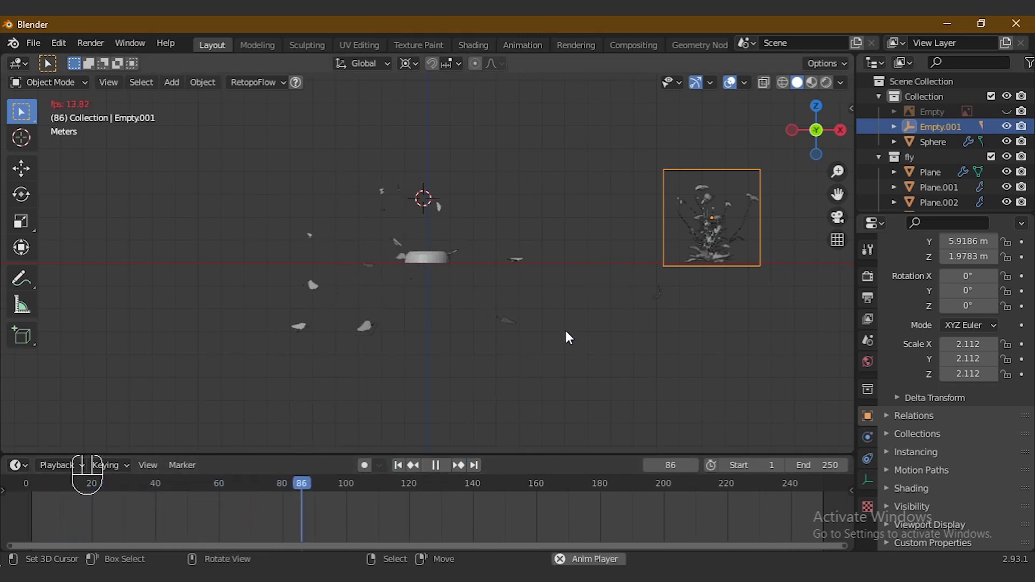
pyautogui.moveTo(446, 474); pyautogui.dragTo(411, 472)
pyautogui.click(402, 470)
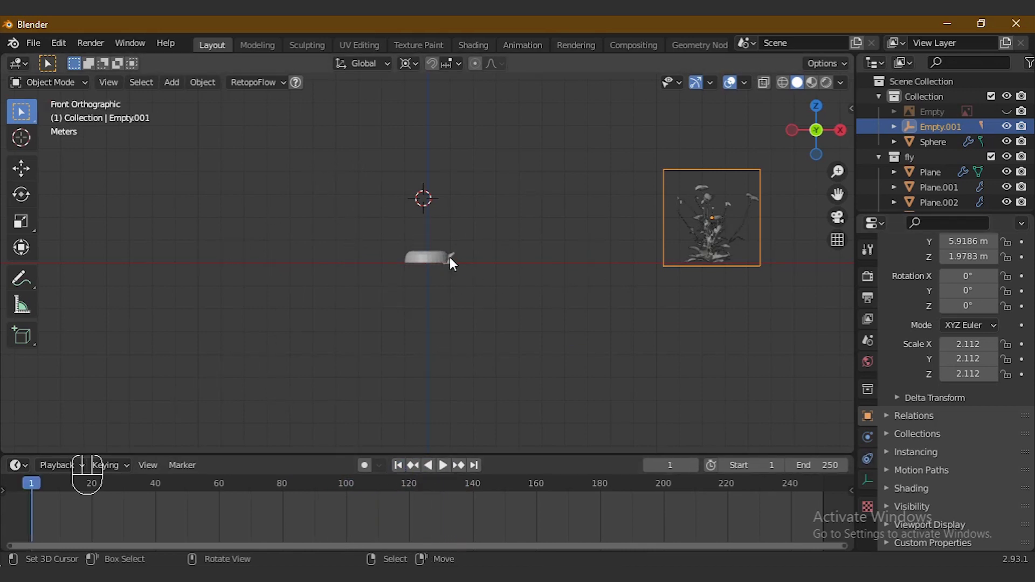
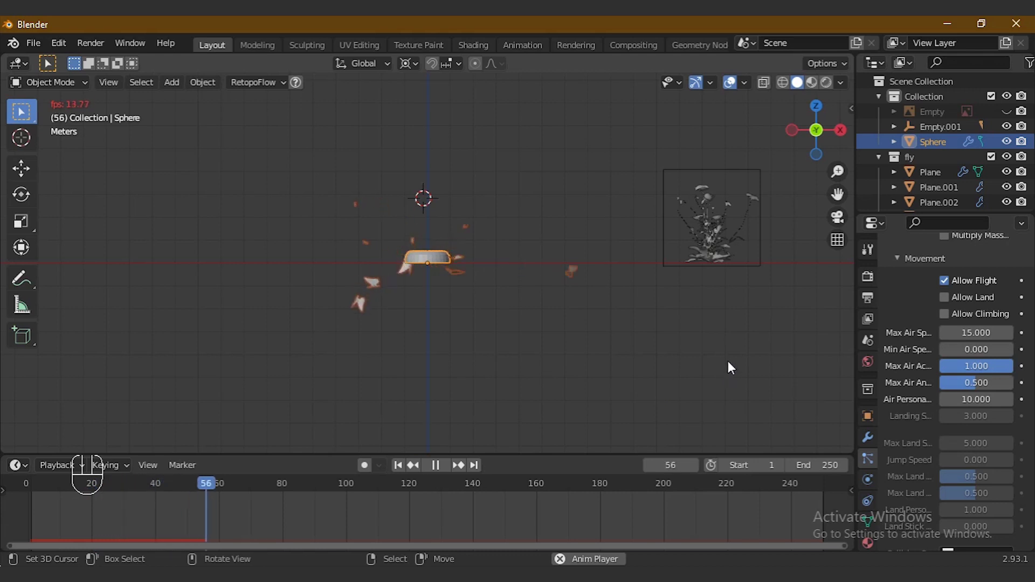
# Step: Raise the boids' Max Air Angular Velocity to 1 and Max Air Speed to 20, playing back between tweaks
pyautogui.click(445, 470)
pyautogui.click(408, 470)
pyautogui.click(990, 392)
pyautogui.click(449, 469)
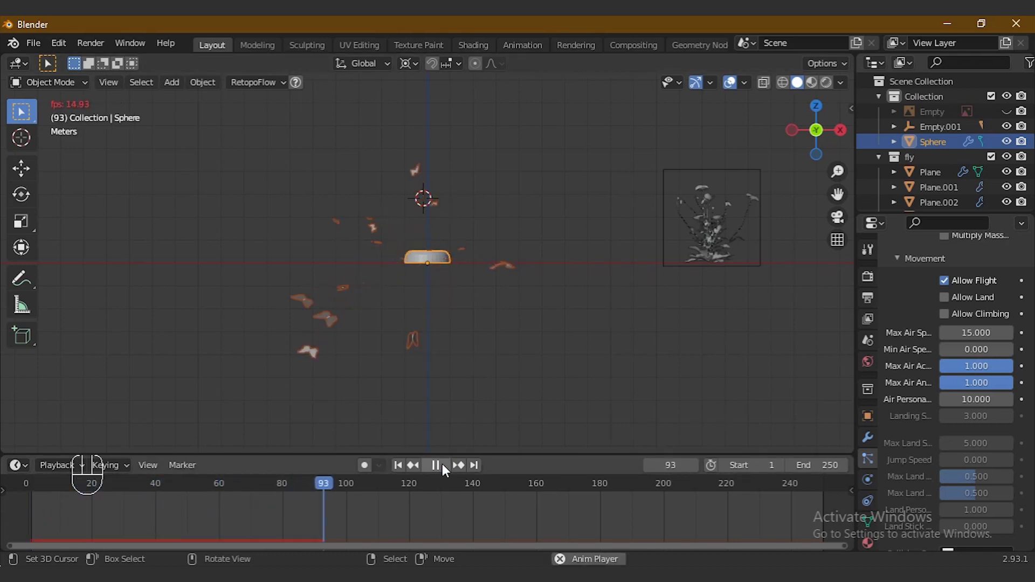
pyautogui.click(448, 468)
pyautogui.click(406, 471)
pyautogui.click(452, 474)
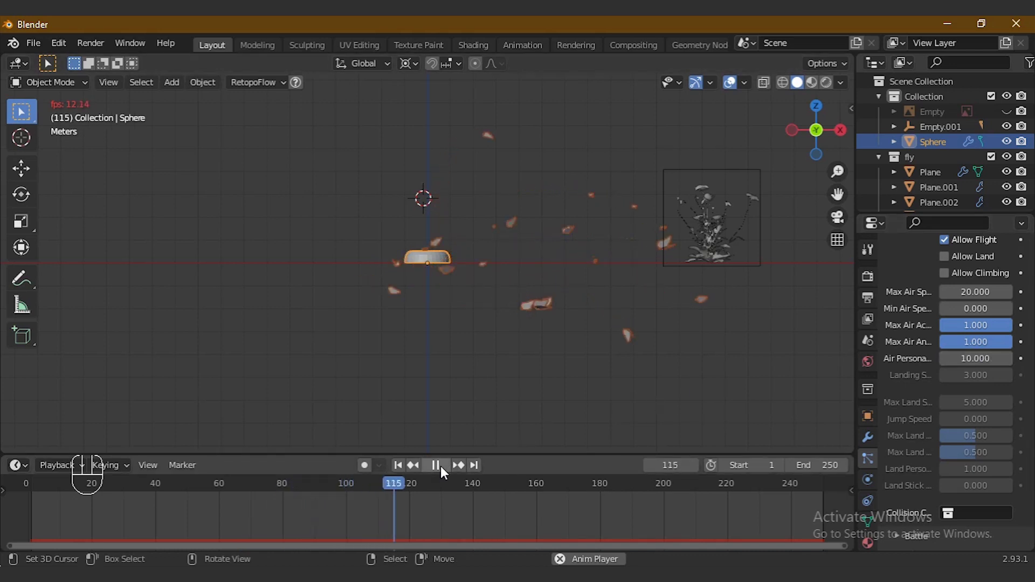
pyautogui.click(445, 471)
# Step: Preview the swarming butterflies in rendered viewport shading, then return to solid view
pyautogui.click(735, 81)
pyautogui.click(836, 86)
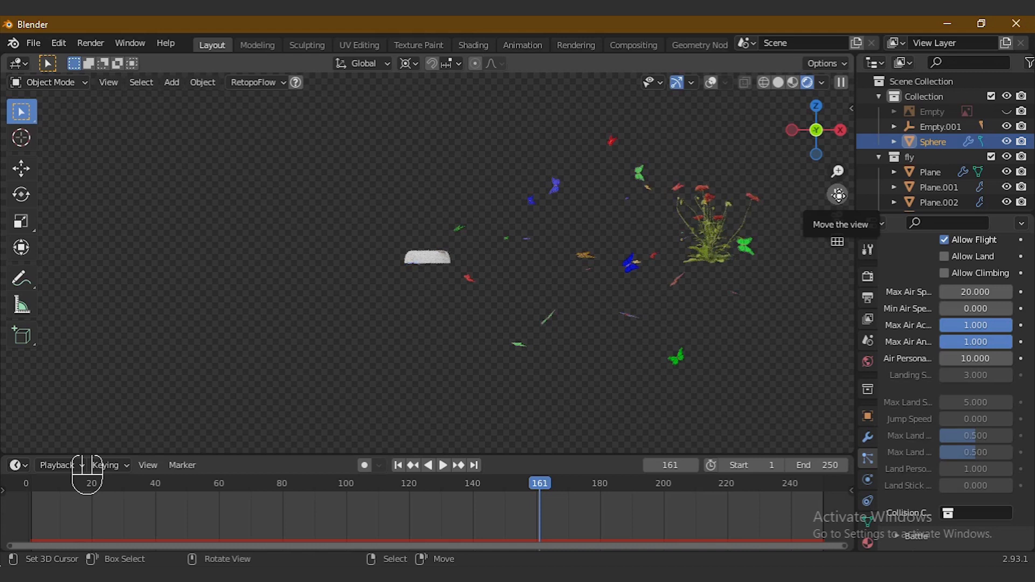
pyautogui.click(630, 262)
pyautogui.click(730, 86)
# Step: Adjust remaining boid air values to 1 with personal space 10 and restart playback
pyautogui.click(447, 476)
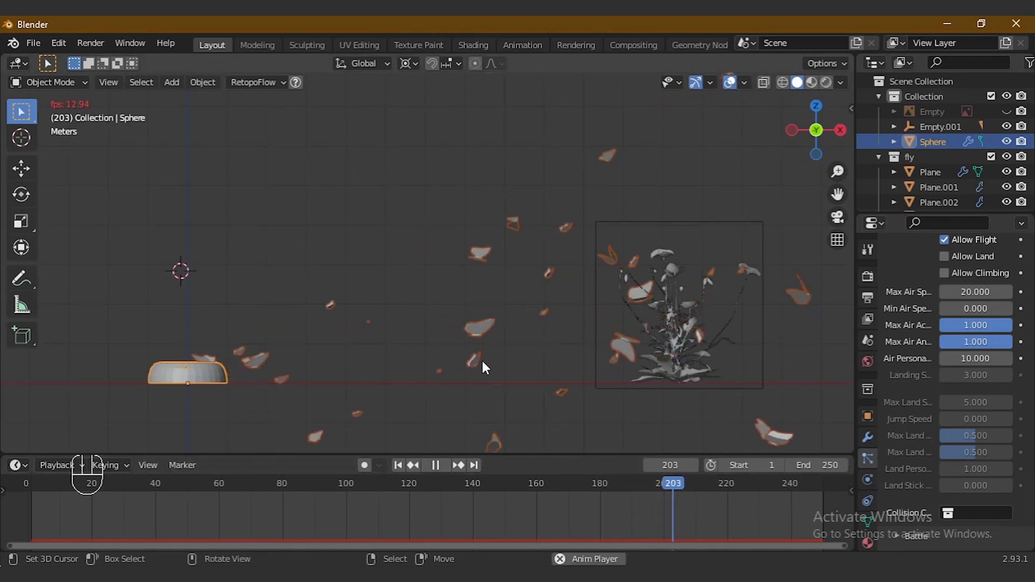
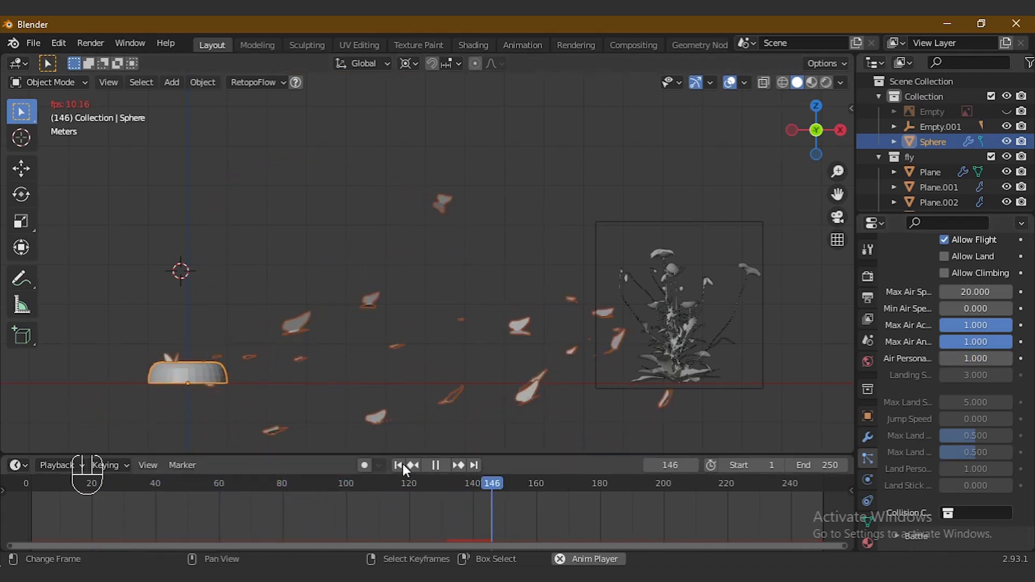
pyautogui.click(404, 470)
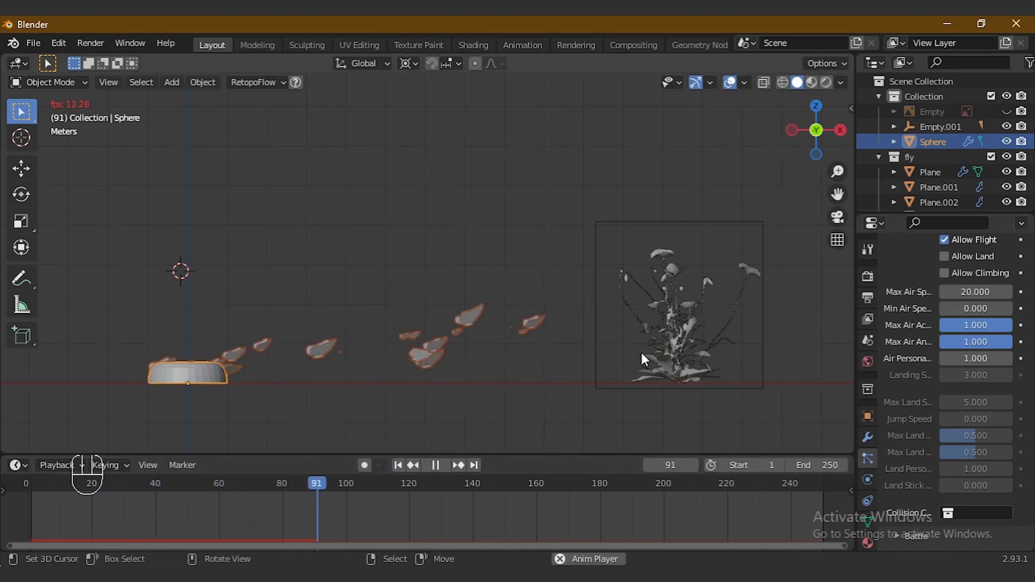
pyautogui.click(441, 469)
pyautogui.click(979, 370)
pyautogui.moveTo(406, 468); pyautogui.dragTo(455, 470)
pyautogui.click(454, 469)
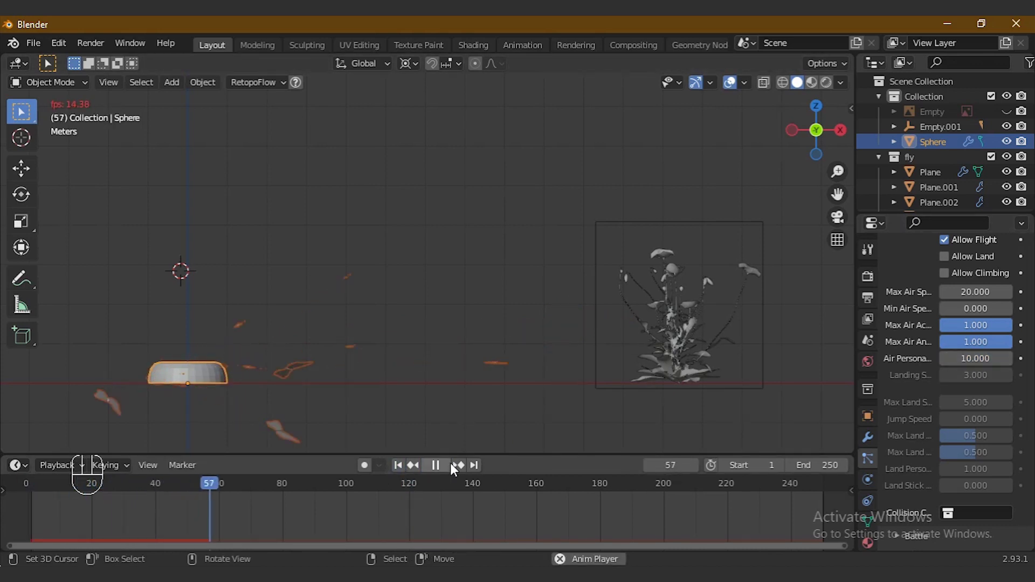